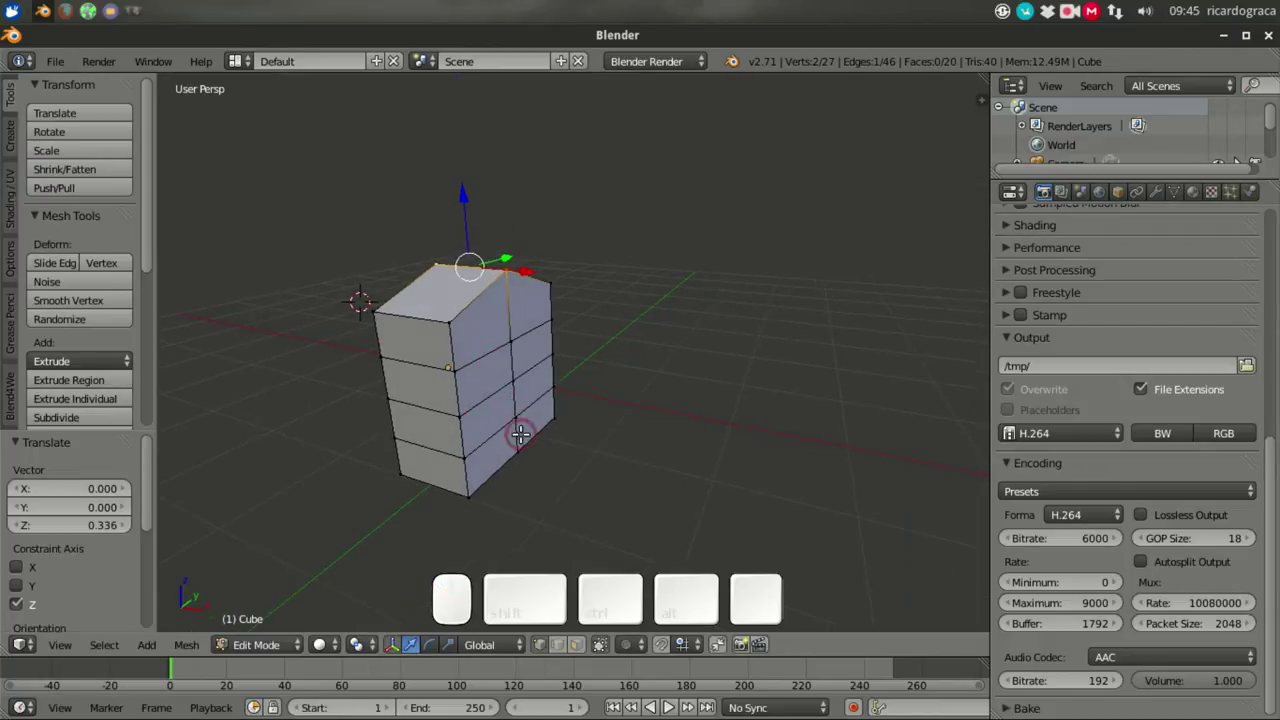
Step: Select the faces of the block's left half and delete them, leaving one half of the mesh
{"action": "left_click", "coordinate": [584, 653]}
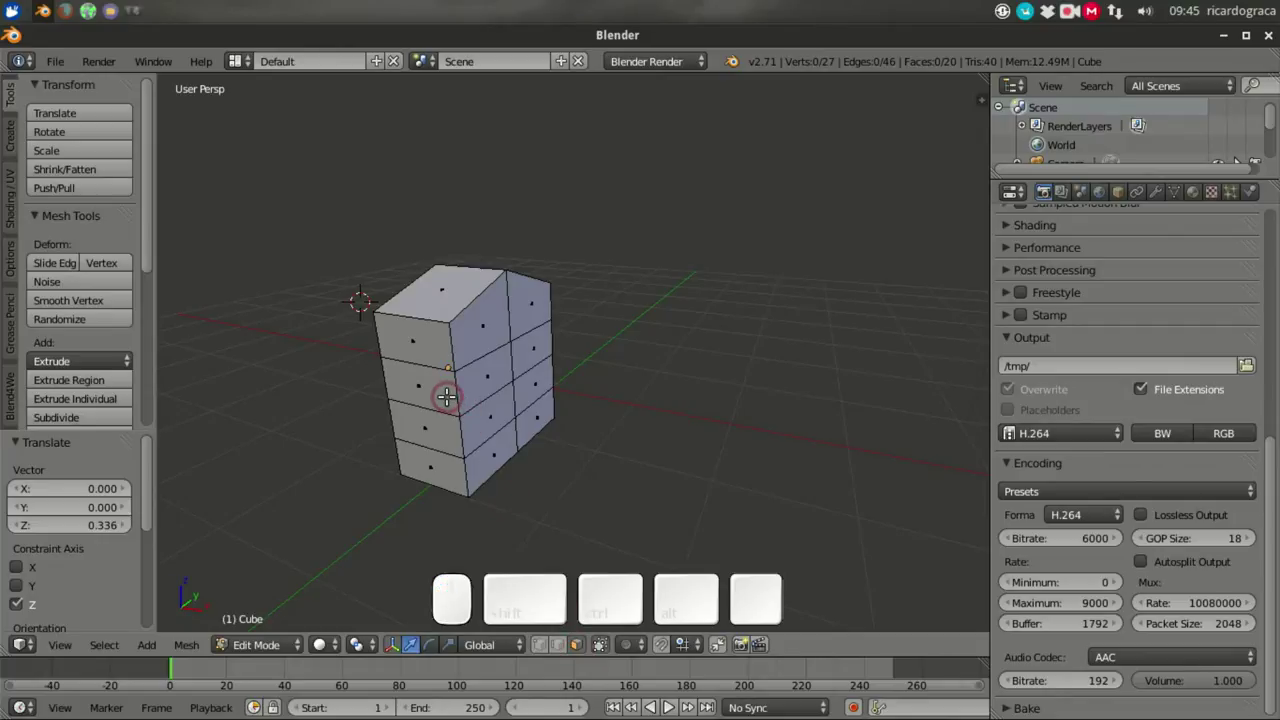
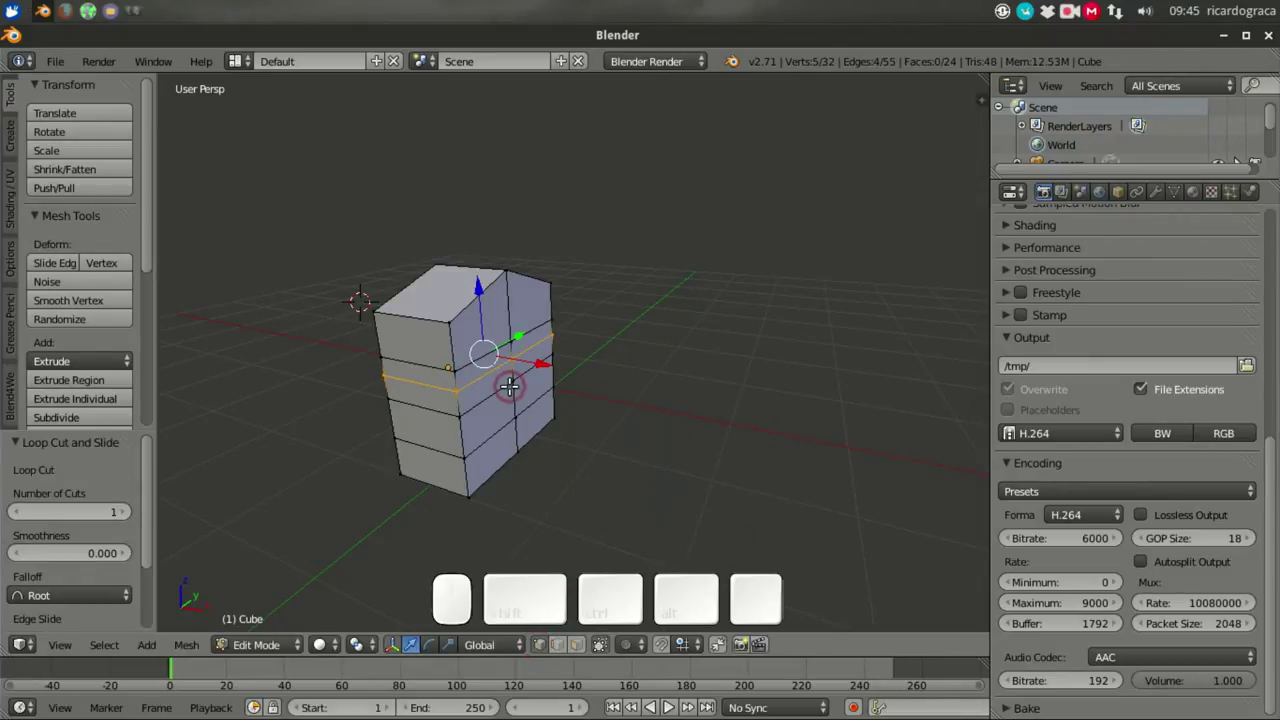
{"action": "key", "text": "a"}
{"action": "key", "text": "ctrl+z"}
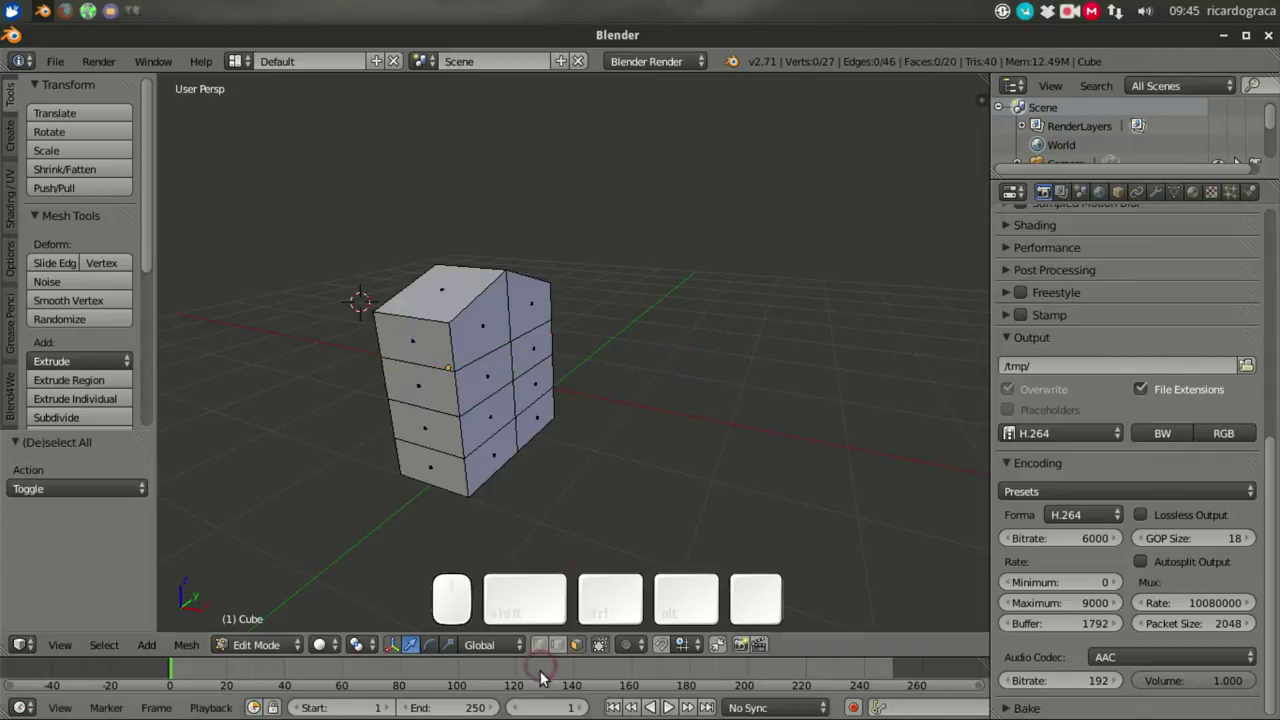
{"action": "left_click", "coordinate": [543, 650]}
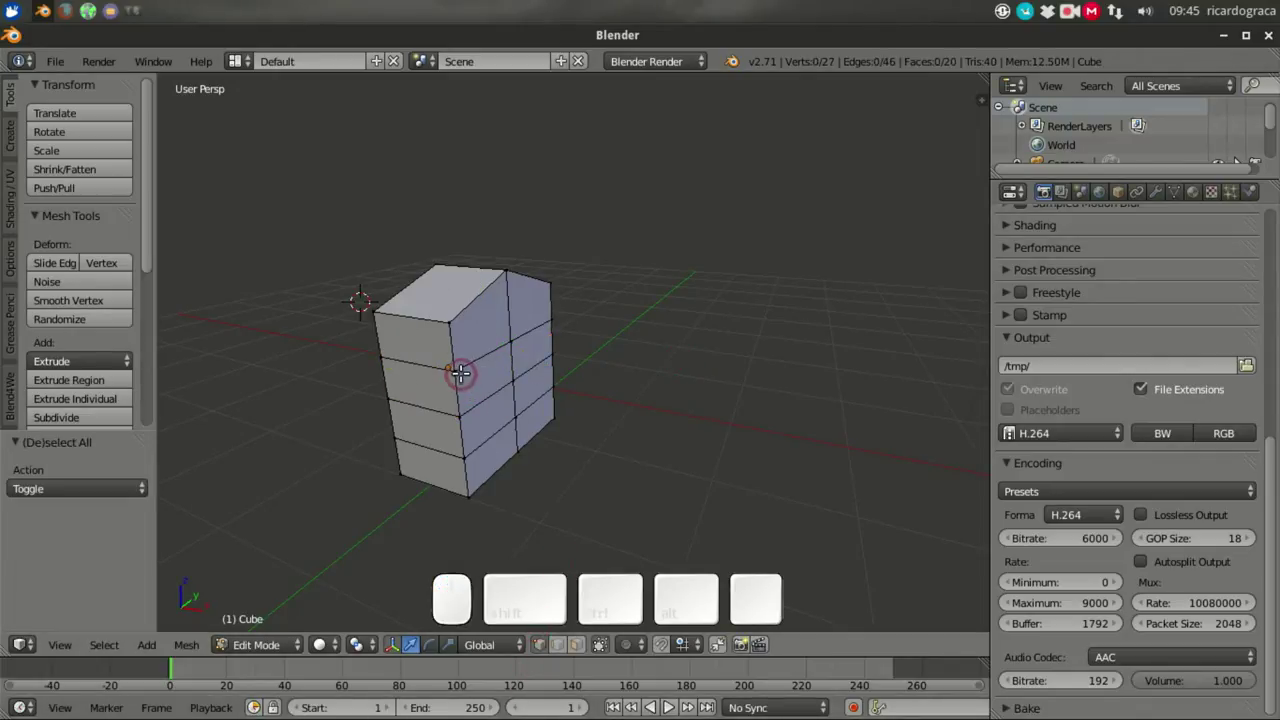
{"action": "right_click", "coordinate": [429, 295]}
{"action": "right_click", "coordinate": [357, 284]}
{"action": "left_click_drag", "start_coordinate": [442, 273], "coordinate": [558, 388]}
{"action": "key", "text": "a"}
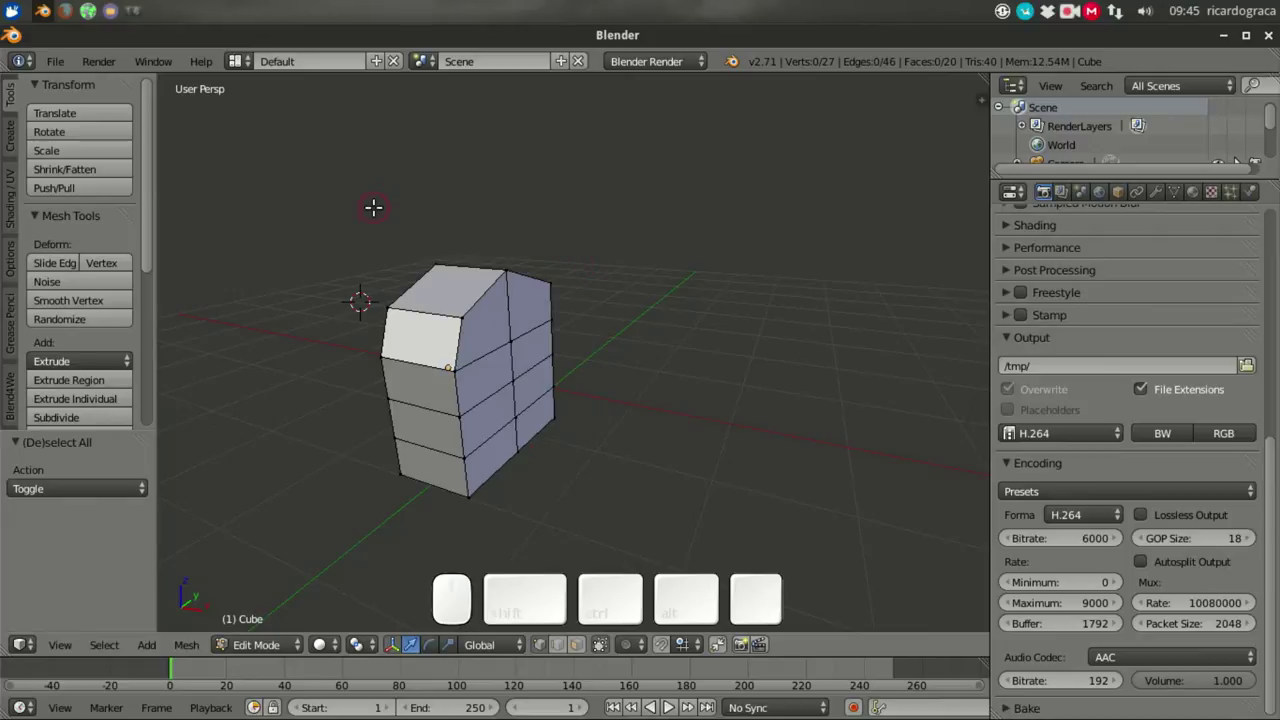
{"action": "key", "text": "Tab"}
Step: Add a Mirror modifier on the X axis so the remaining half is doubled symmetrically
{"action": "left_click", "coordinate": [1165, 204]}
{"action": "left_click", "coordinate": [1094, 269]}
{"action": "left_click", "coordinate": [1086, 265]}
{"action": "left_click", "coordinate": [904, 441]}
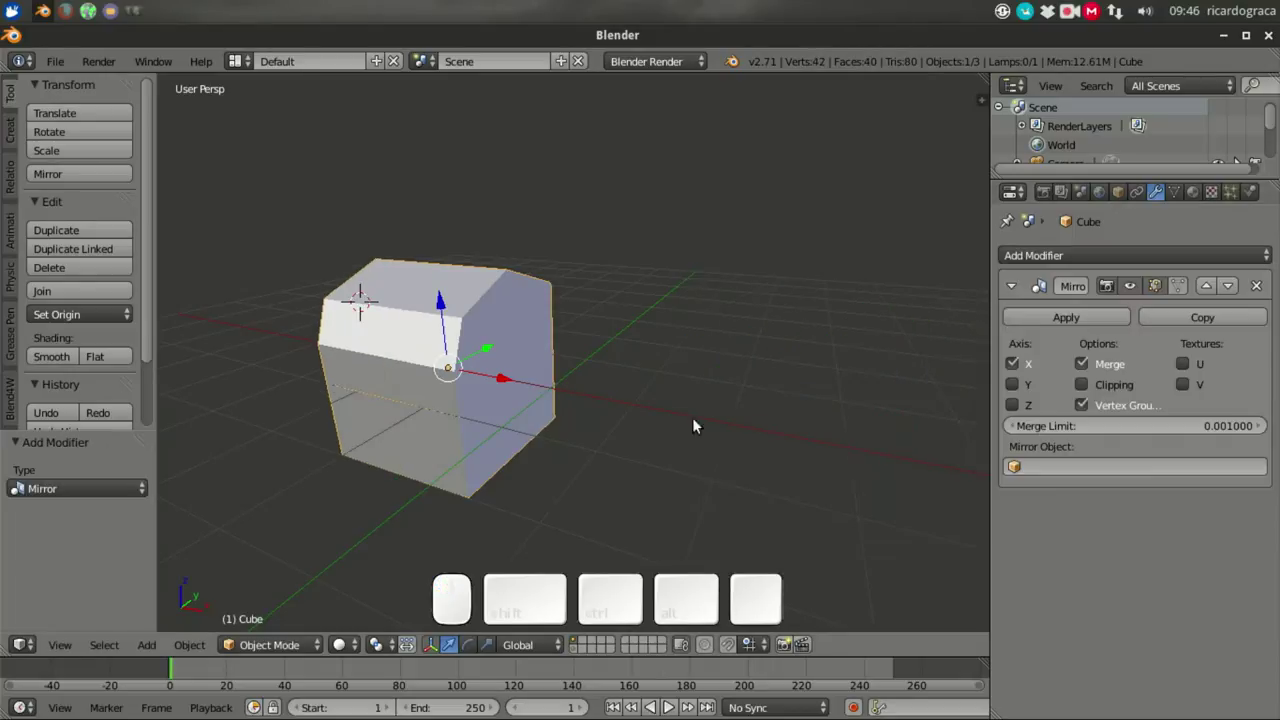
Step: Back in edit mode, drag the lower faces down along Z to make the mirrored block taller
{"action": "left_click_drag", "start_coordinate": [462, 390], "coordinate": [615, 357]}
{"action": "key", "text": "Tab"}
{"action": "left_click_drag", "start_coordinate": [469, 340], "coordinate": [456, 328]}
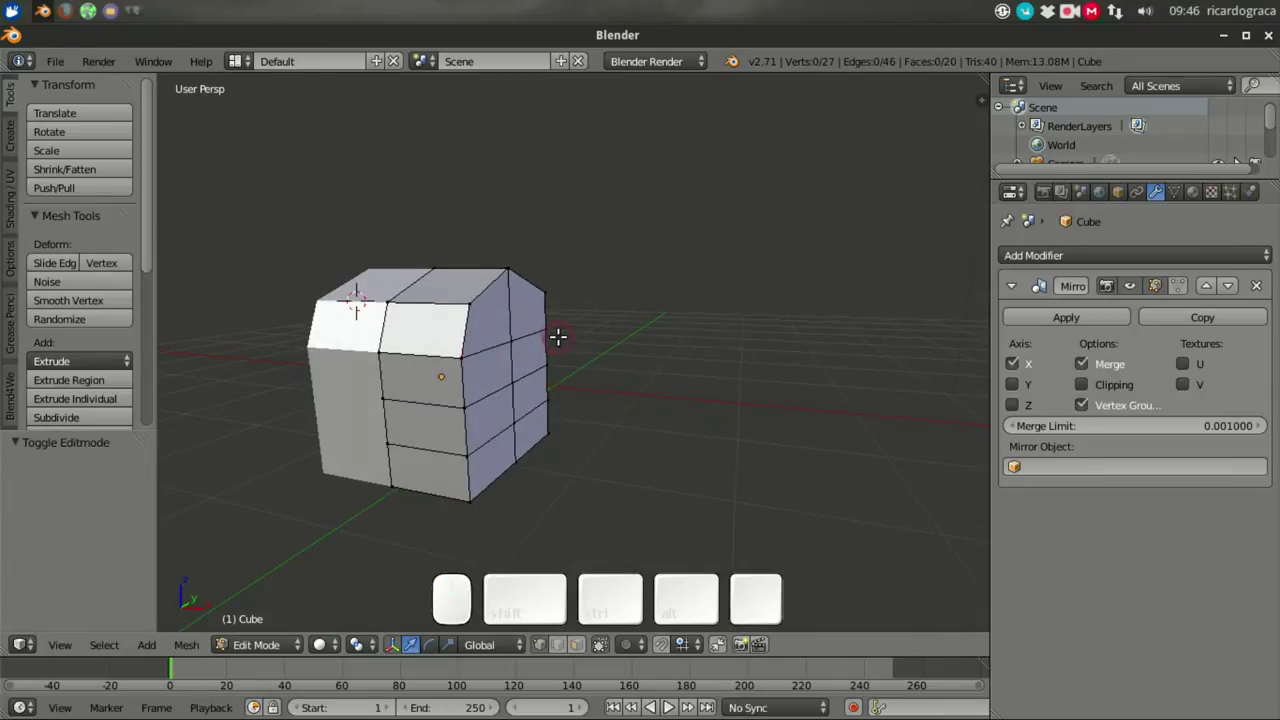
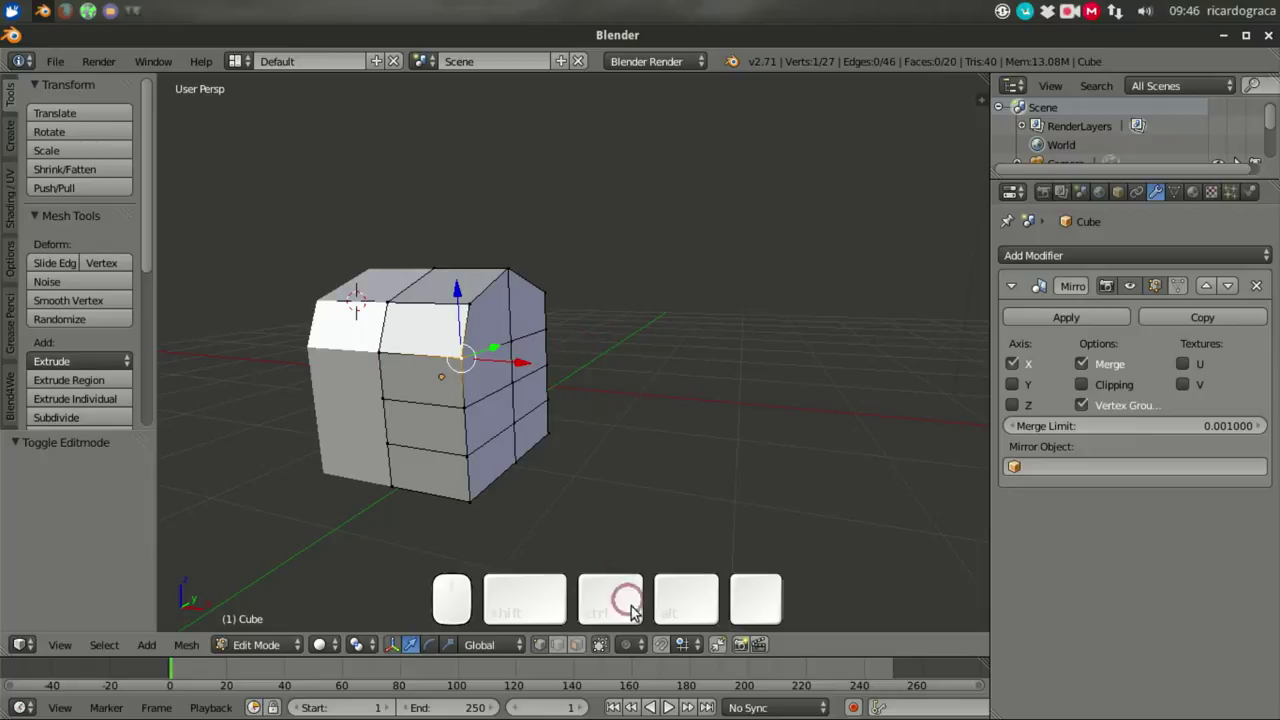
{"action": "left_click", "coordinate": [611, 655]}
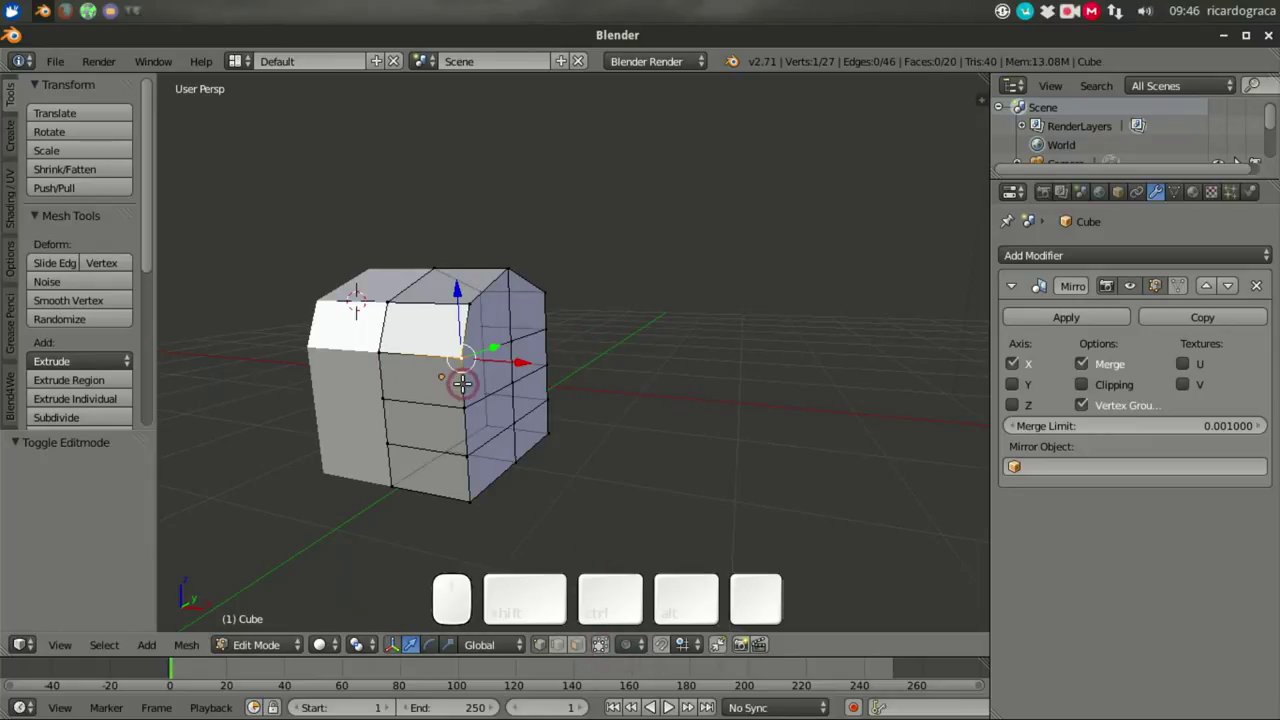
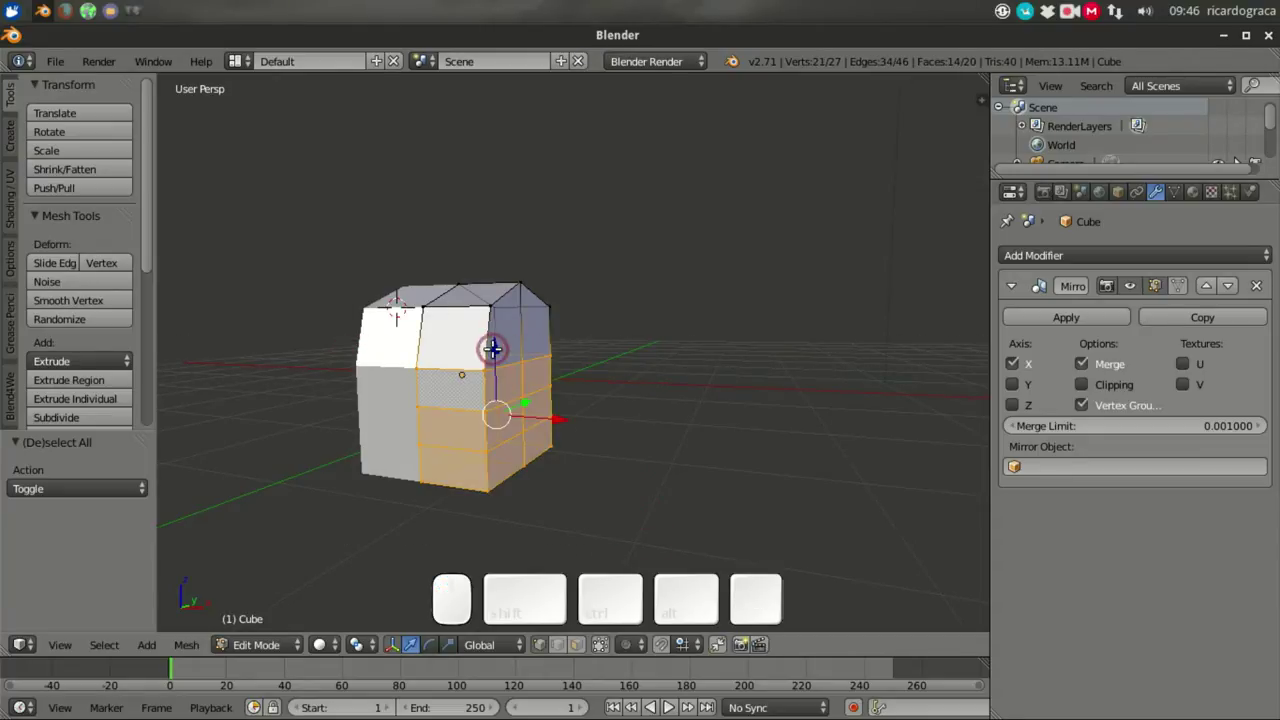
{"action": "left_click_drag", "start_coordinate": [479, 325], "coordinate": [530, 365]}
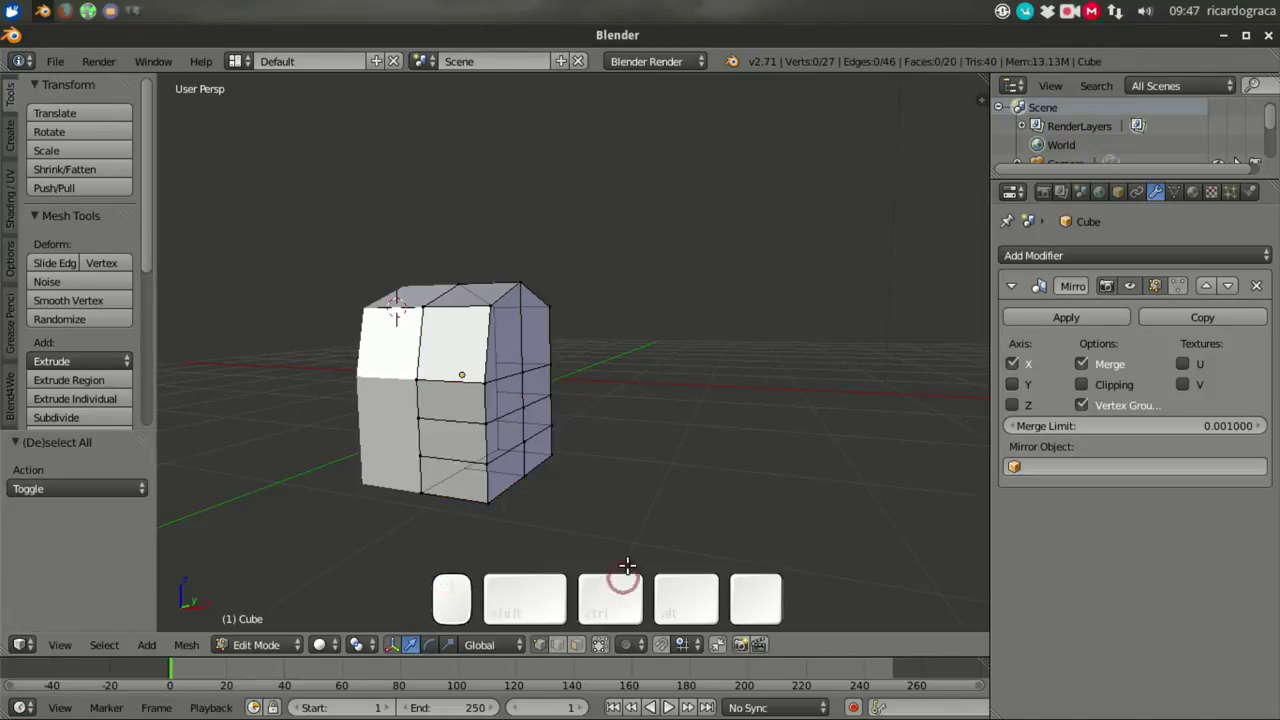
Step: Search the operator menu for 'kn' to bring up the knife cutting tools
{"action": "key", "text": "space"}
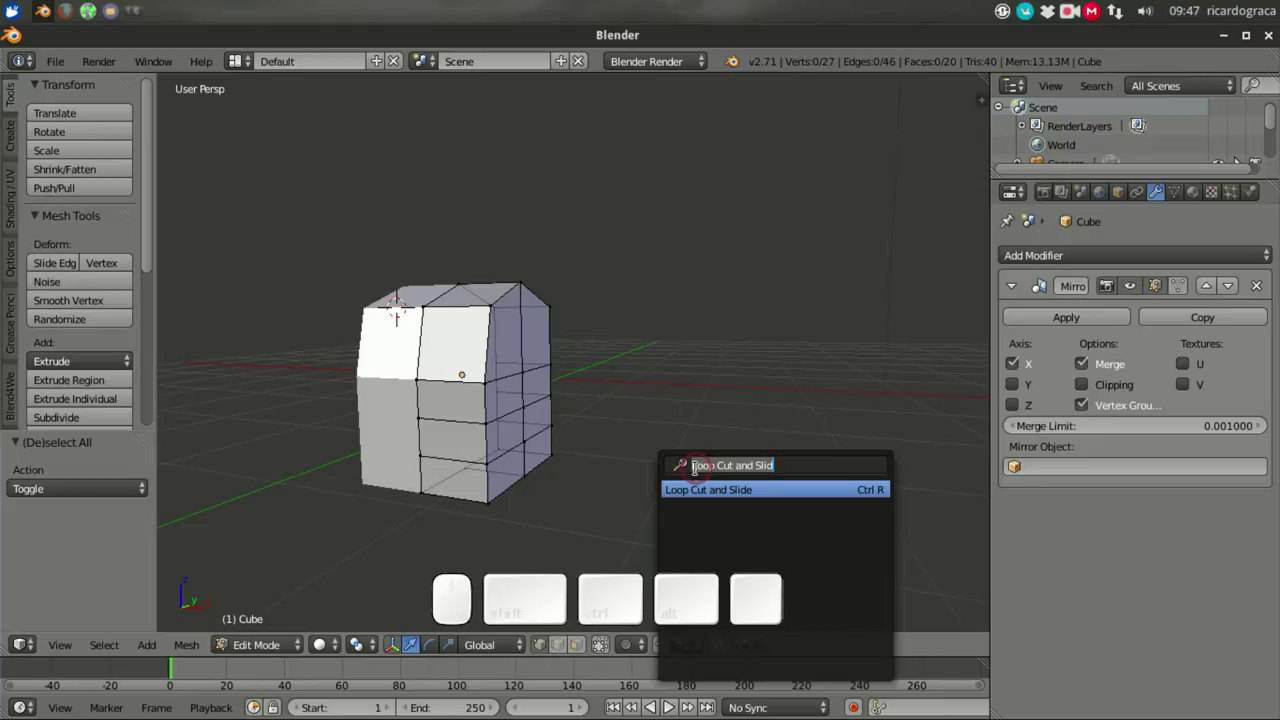
{"action": "key", "text": "k"}
{"action": "key", "text": "n"}
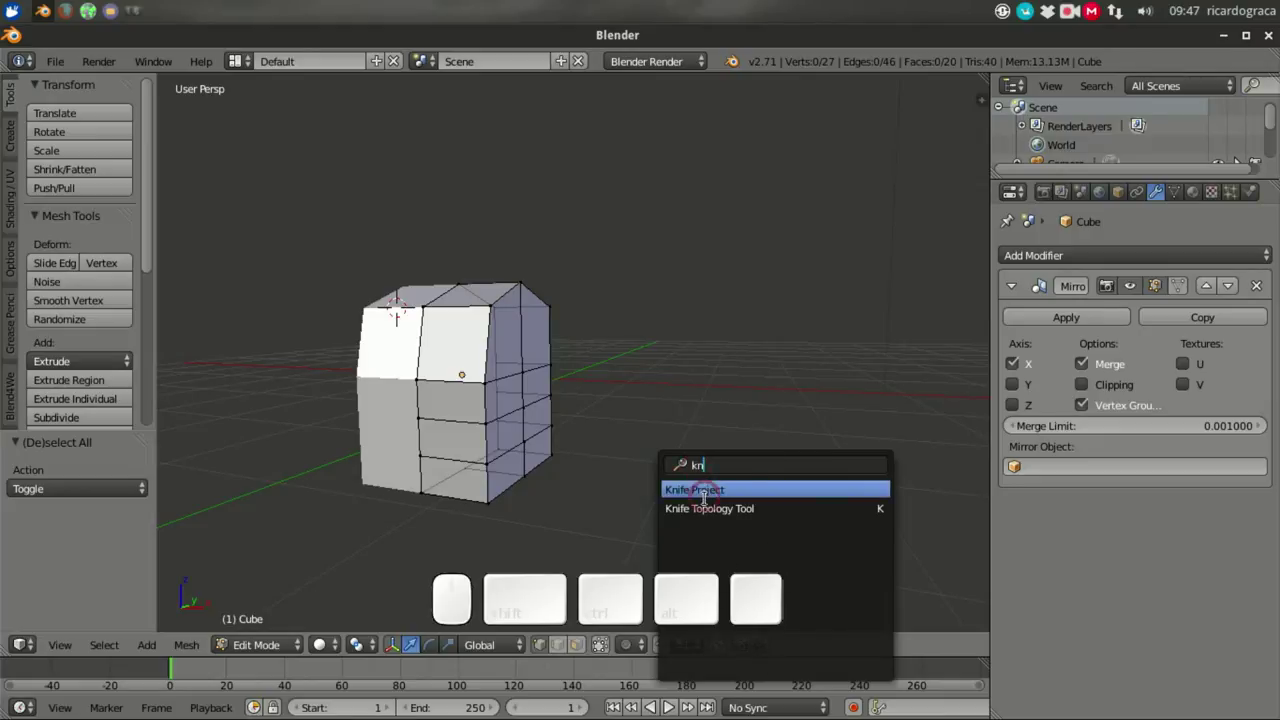
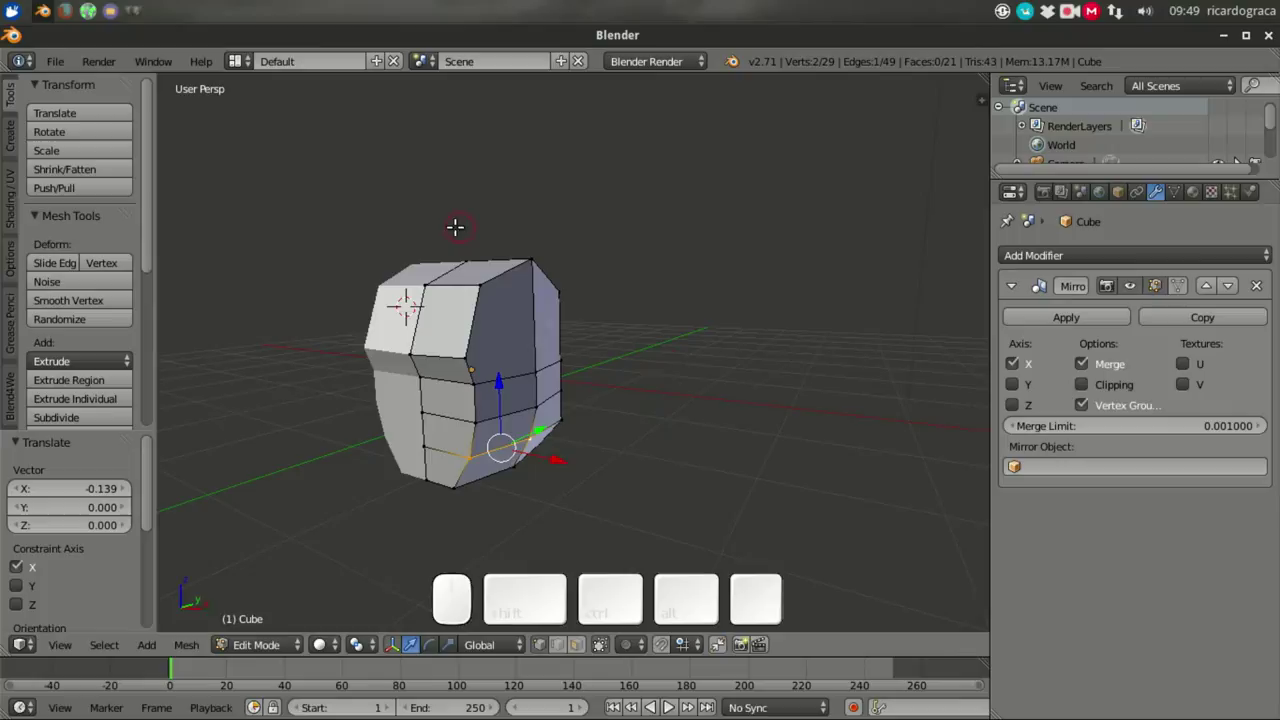
Step: Slide the selected lower vertices inward along X to narrow the jaw
{"action": "left_click_drag", "start_coordinate": [371, 244], "coordinate": [572, 380]}
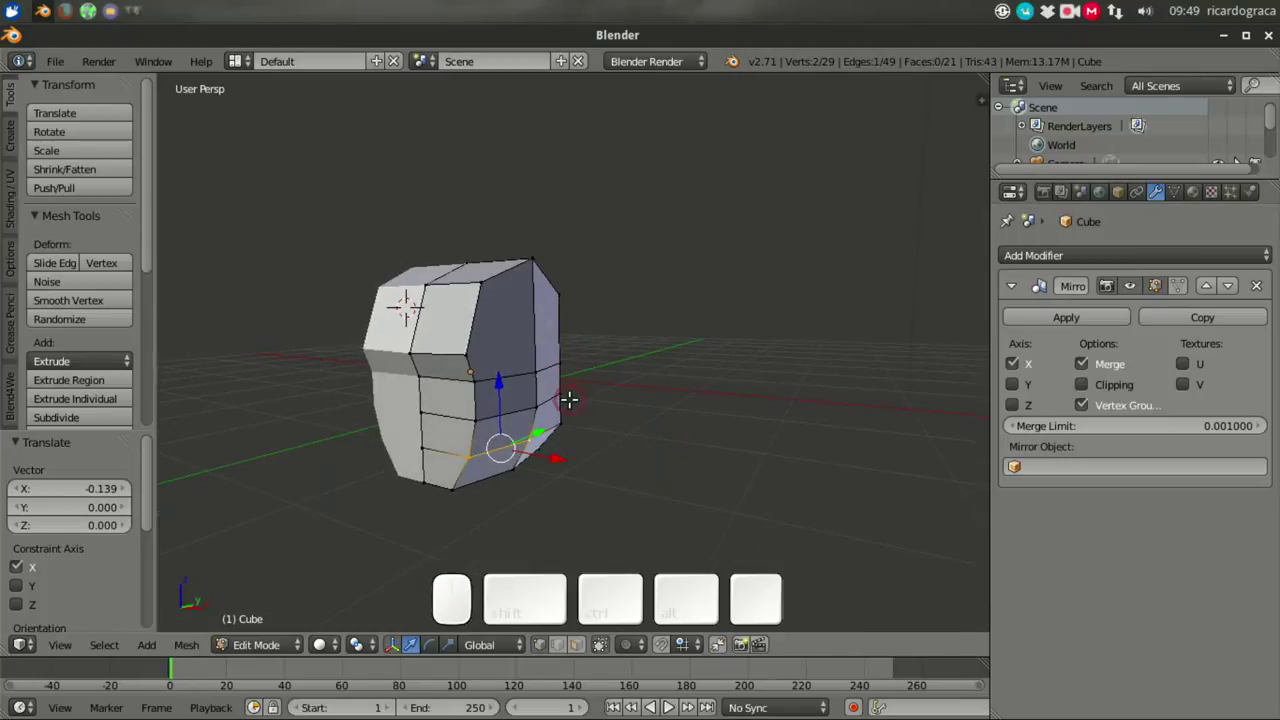
{"action": "right_click", "coordinate": [571, 411]}
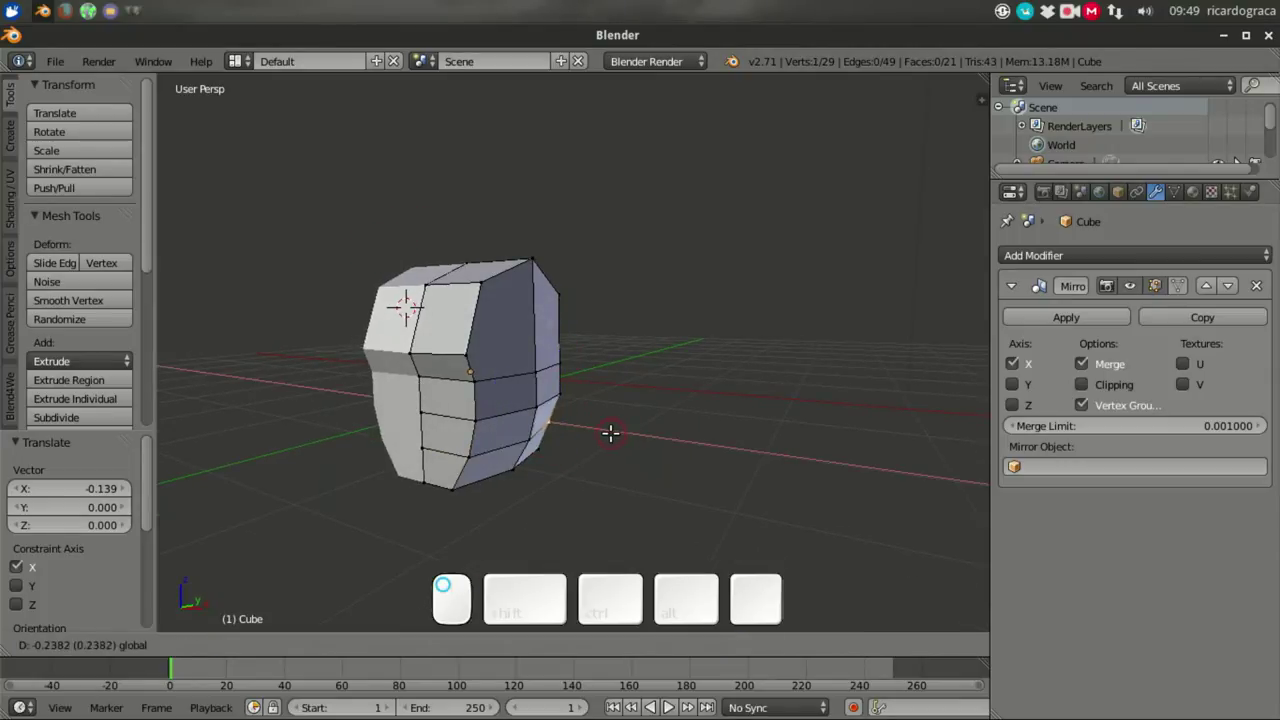
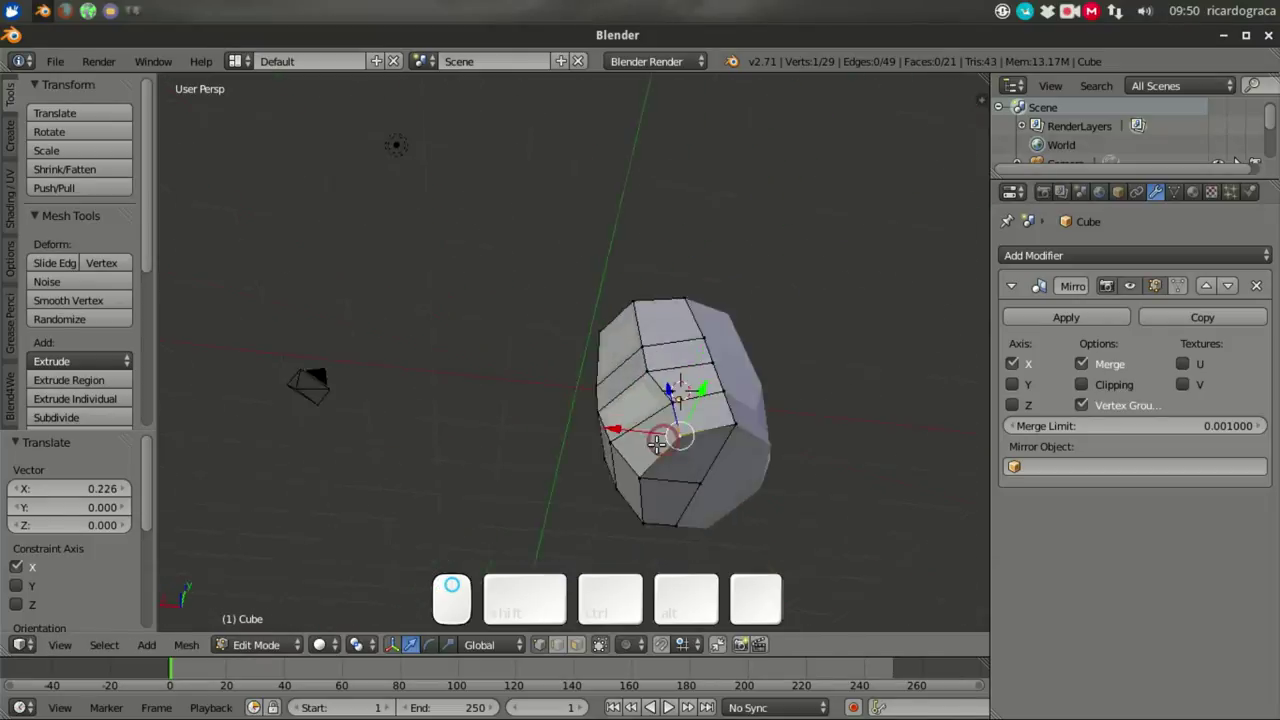
Step: Shift another lower head vertex along X to further taper the underside
{"action": "right_click", "coordinate": [642, 365]}
{"action": "left_click_drag", "start_coordinate": [642, 365], "coordinate": [631, 366]}
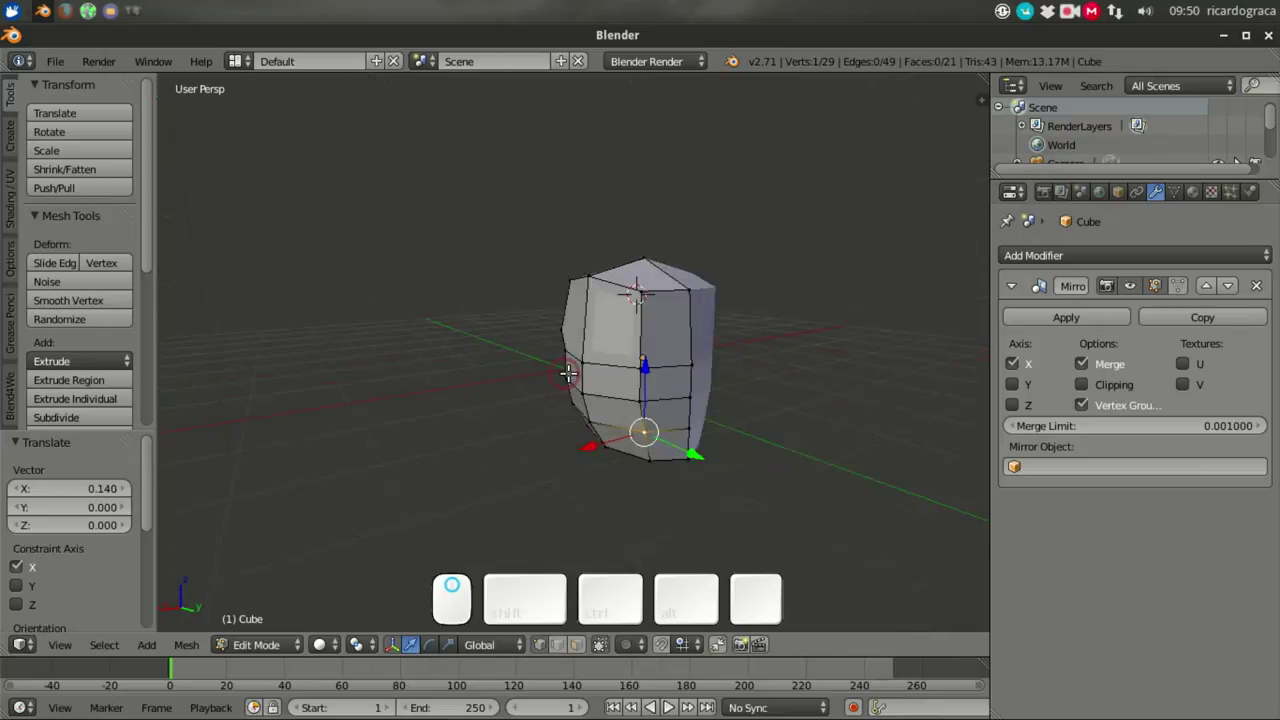
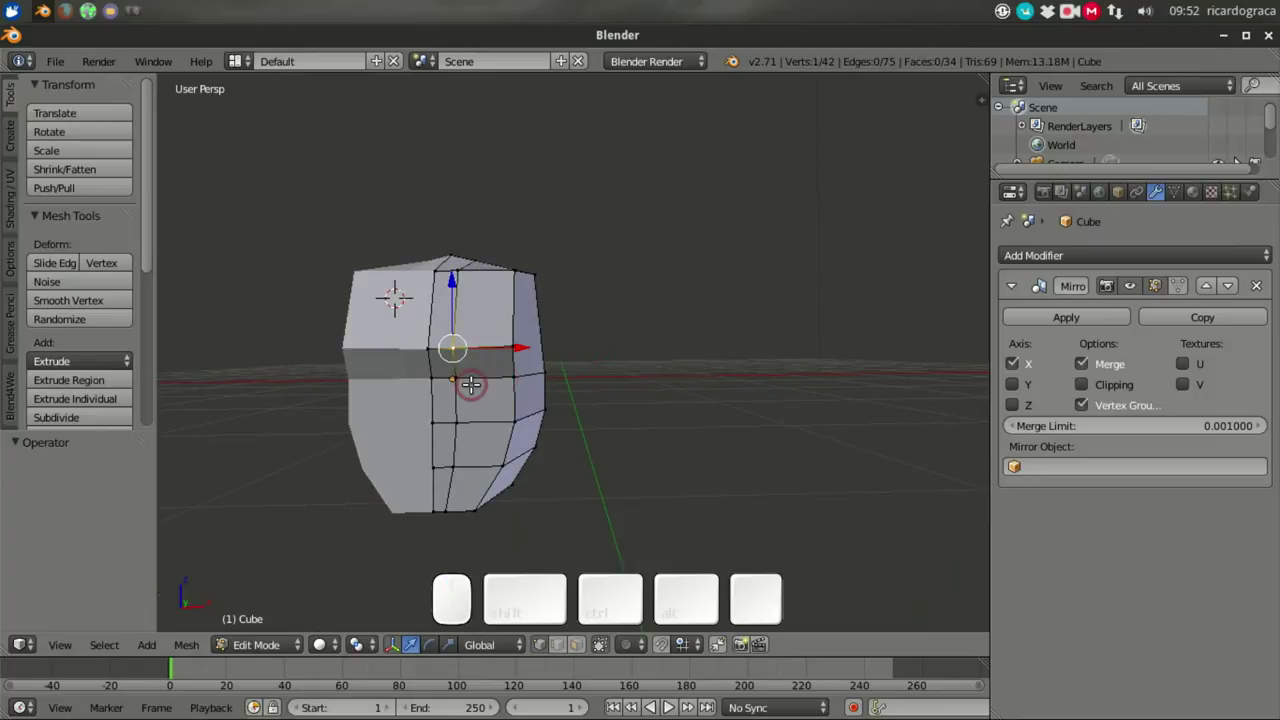
Step: Move several front vertices of the head sideways one by one to even out the face rows
{"action": "right_click", "coordinate": [456, 309]}
{"action": "right_click", "coordinate": [440, 393]}
{"action": "right_click", "coordinate": [436, 437]}
{"action": "left_click_drag", "start_coordinate": [500, 391], "coordinate": [492, 392]}
{"action": "key", "text": "ctrl+z"}
{"action": "key", "text": "ctrl+shift+z"}
{"action": "right_click", "coordinate": [429, 478]}
{"action": "left_click_drag", "start_coordinate": [444, 465], "coordinate": [446, 436]}
{"action": "right_click", "coordinate": [438, 437]}
{"action": "left_click_drag", "start_coordinate": [510, 361], "coordinate": [436, 452]}
{"action": "right_click", "coordinate": [457, 456]}
{"action": "left_click_drag", "start_coordinate": [525, 456], "coordinate": [528, 352]}
{"action": "left_click_drag", "start_coordinate": [458, 403], "coordinate": [466, 396]}
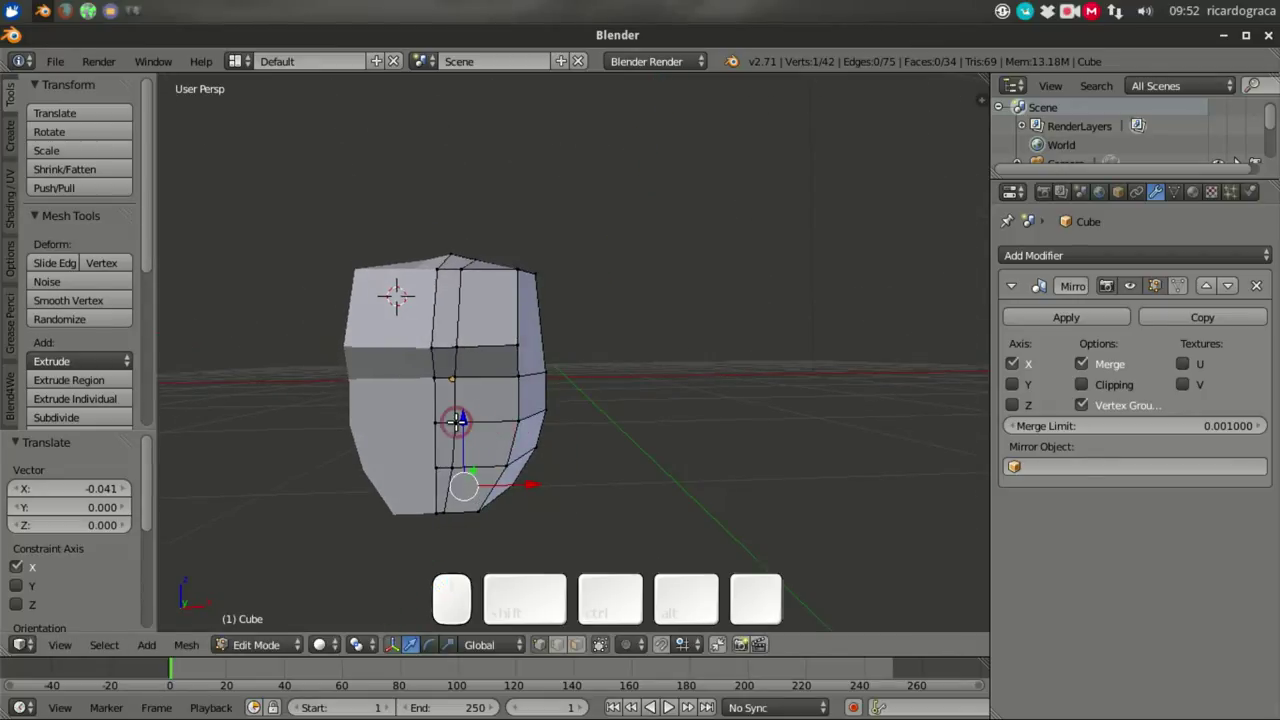
Step: Shift a middle-row vertex inward along X and nudge it slightly up along Z
{"action": "right_click", "coordinate": [437, 394]}
{"action": "right_click", "coordinate": [454, 377]}
{"action": "left_click_drag", "start_coordinate": [508, 413], "coordinate": [469, 400]}
{"action": "right_click", "coordinate": [429, 394]}
{"action": "left_click_drag", "start_coordinate": [506, 389], "coordinate": [433, 439]}
{"action": "right_click", "coordinate": [454, 457]}
{"action": "left_click", "coordinate": [490, 435]}
{"action": "left_click_drag", "start_coordinate": [686, 378], "coordinate": [599, 329]}
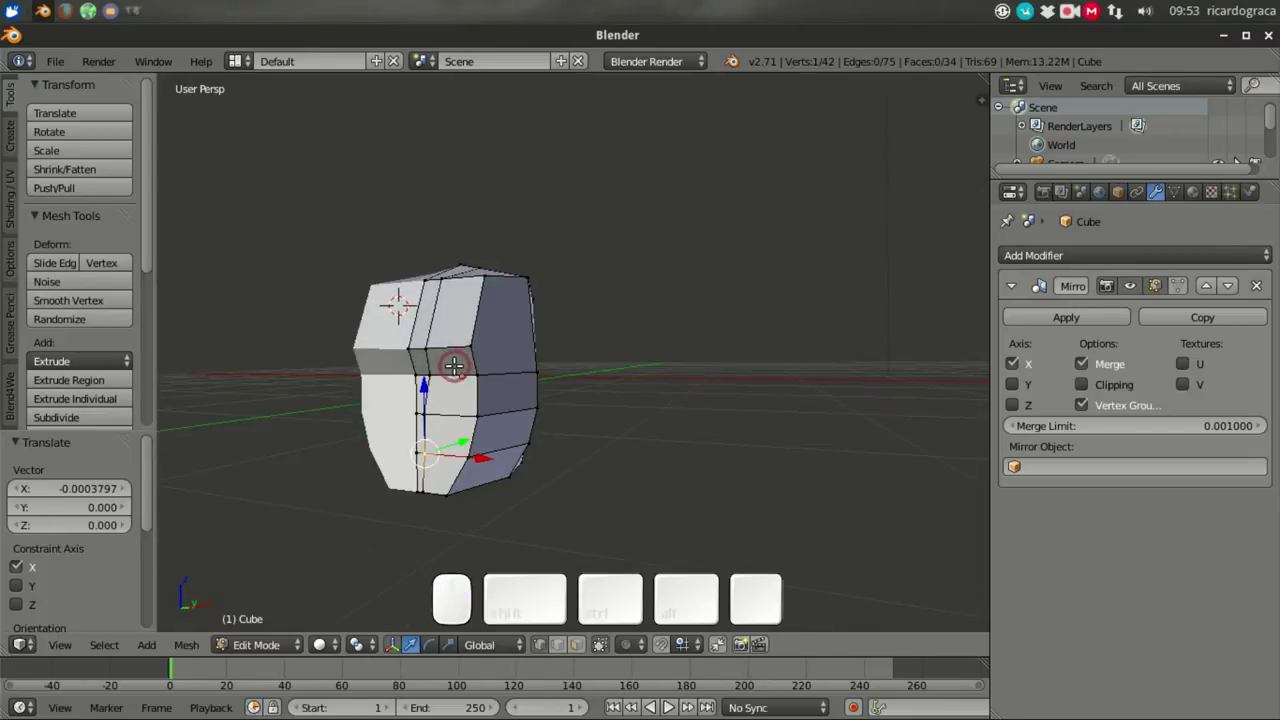
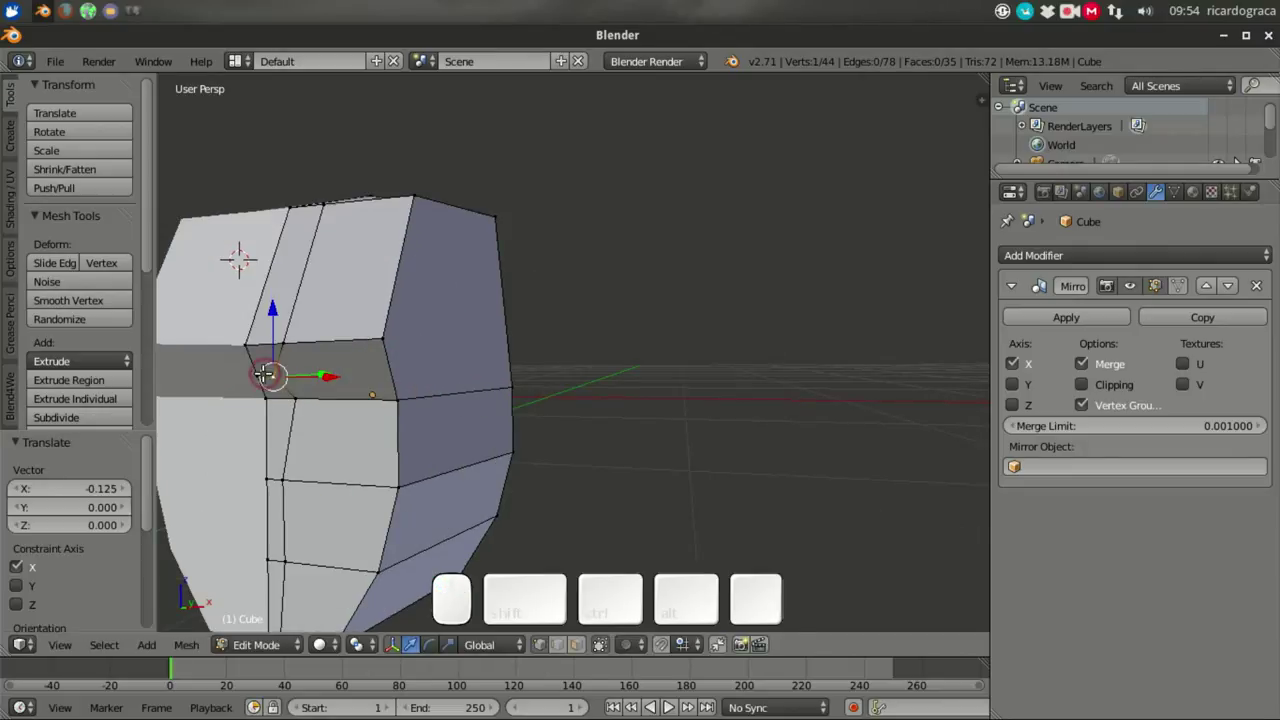
Step: Select the central brow vertices and zoom the view onto the brow area
{"action": "right_click", "coordinate": [234, 347]}
{"action": "right_click", "coordinate": [274, 308]}
{"action": "left_click_drag", "start_coordinate": [283, 303], "coordinate": [274, 306]}
{"action": "scroll", "scroll_direction": "down", "scroll_amount": 3}
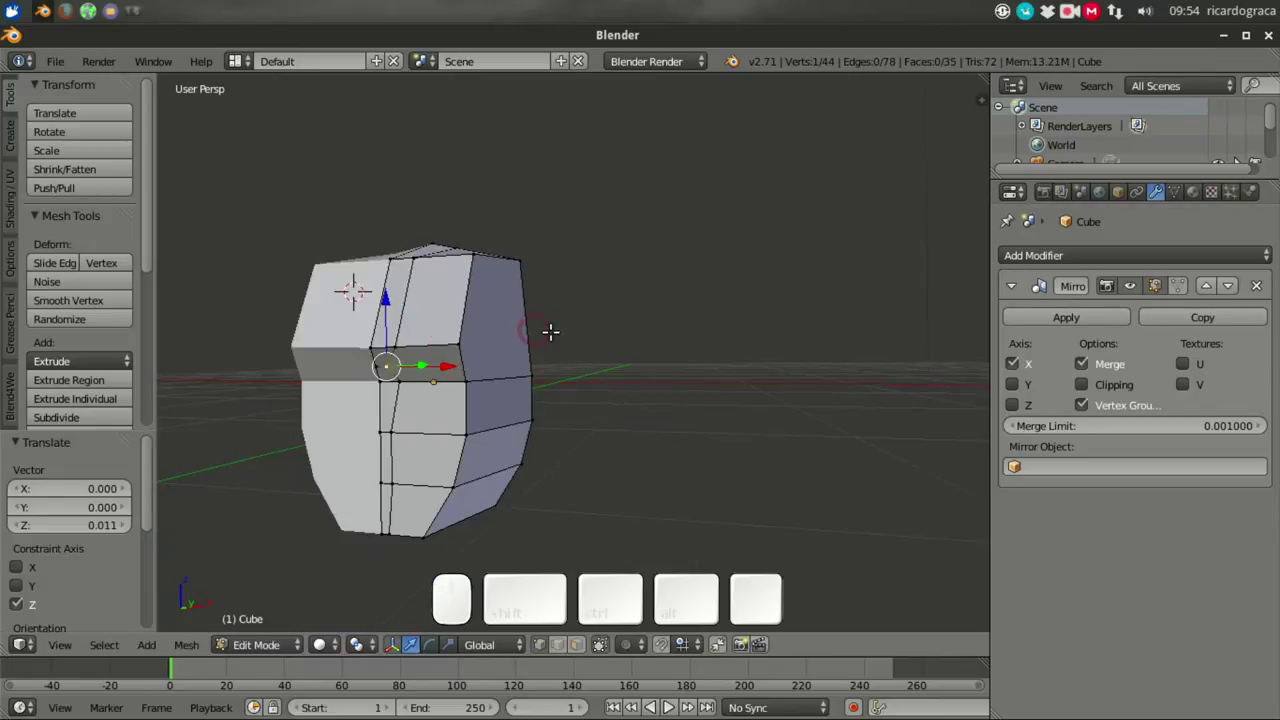
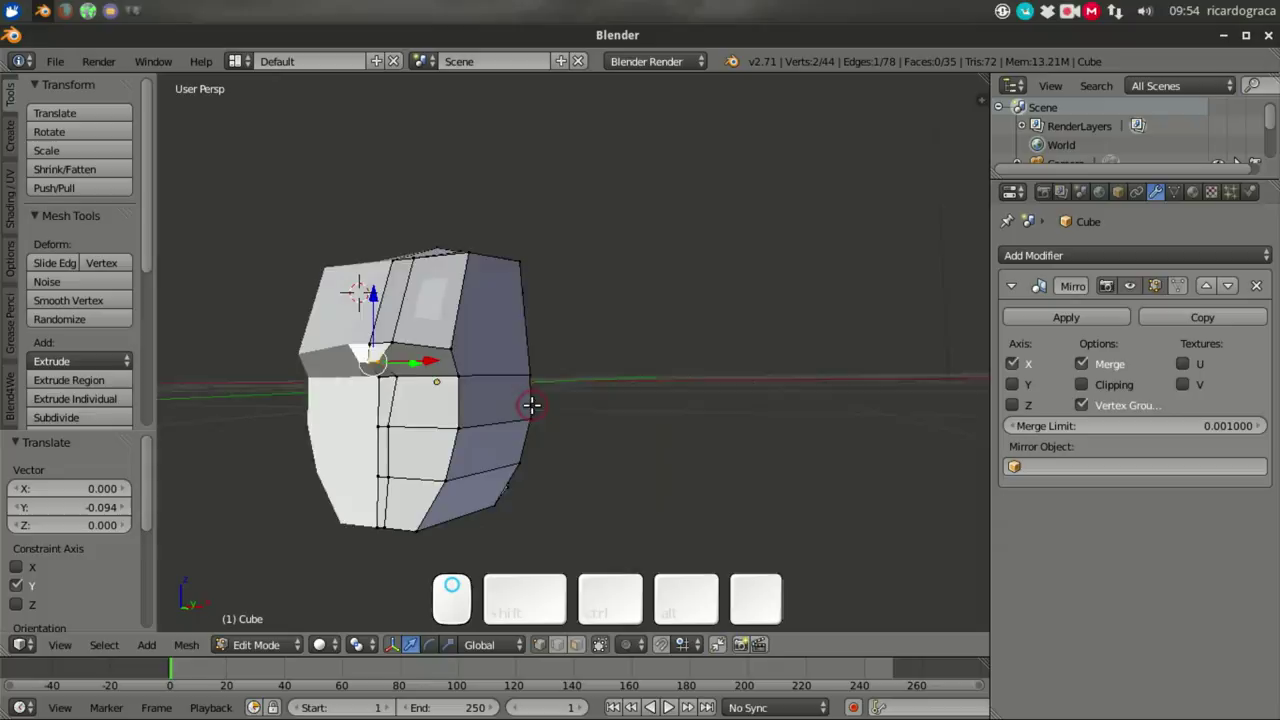
Step: Lower a brow vertex along Z and push it back along Y to start the recess
{"action": "key", "text": "ctrl+z"}
{"action": "middle_click", "coordinate": [521, 392]}
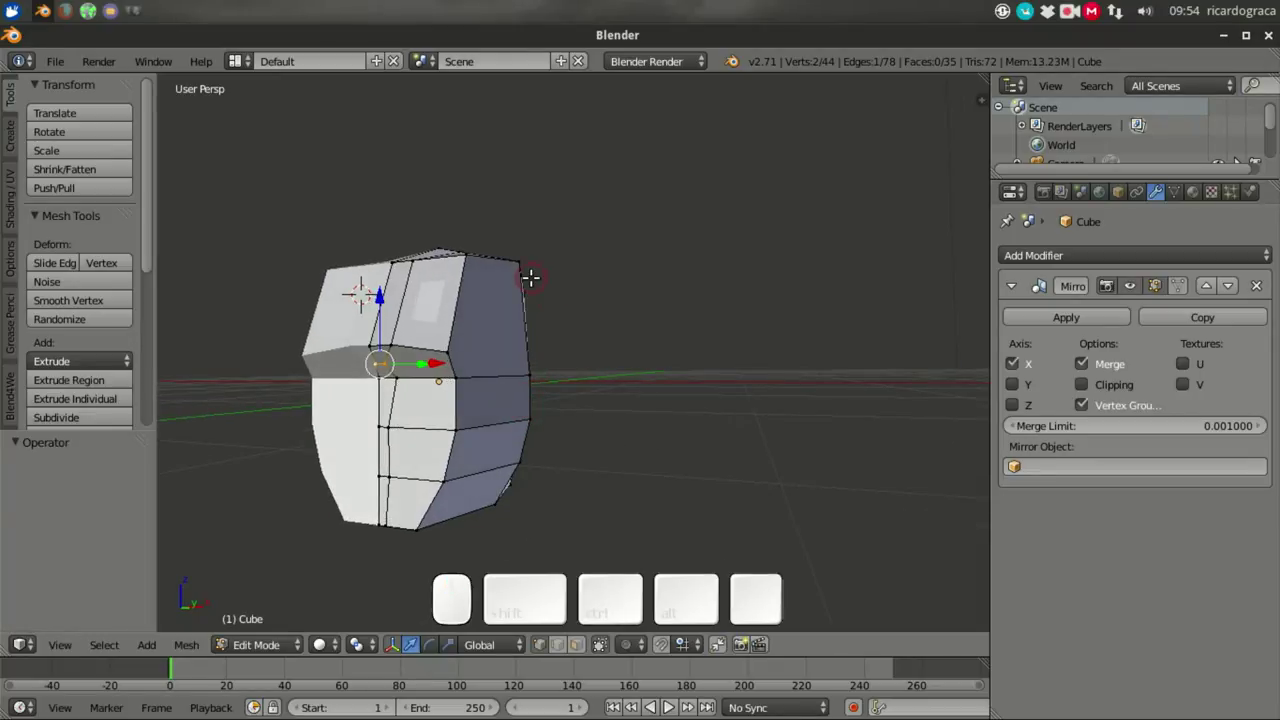
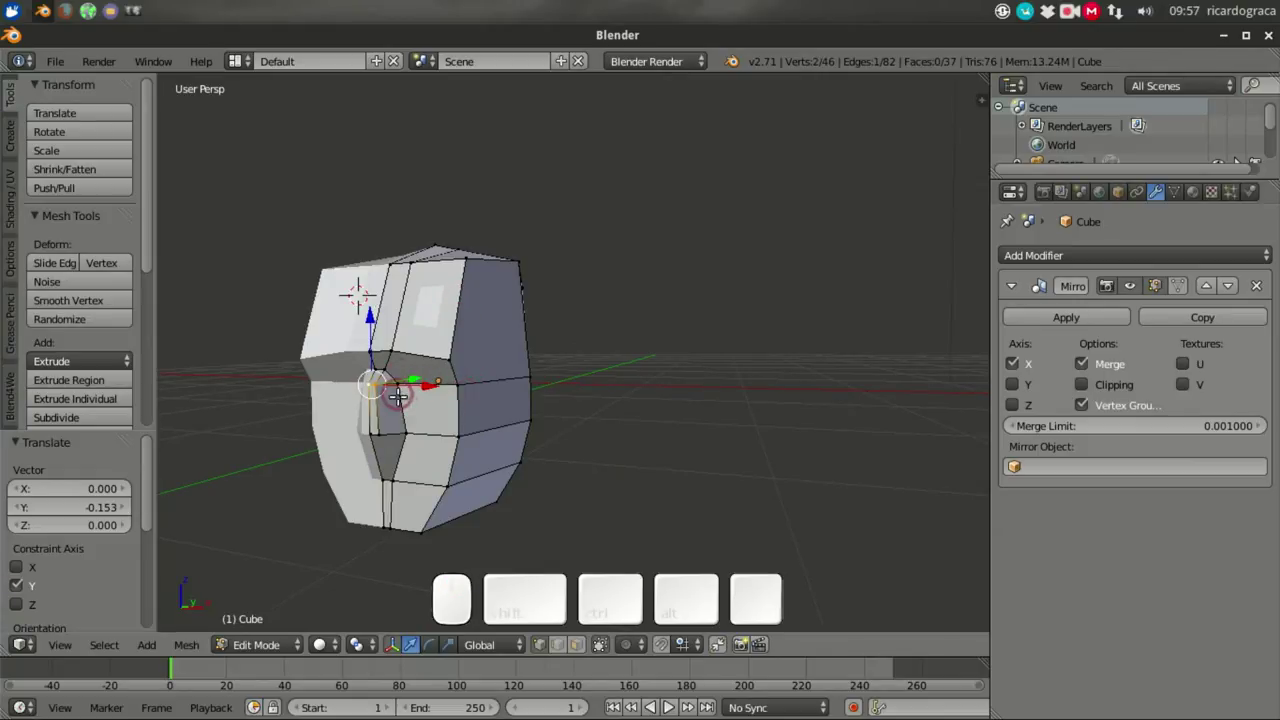
Step: Zoom onto the nose bridge and push its central vertex back about 0.15 along Y
{"action": "key", "text": "ctrl+z"}
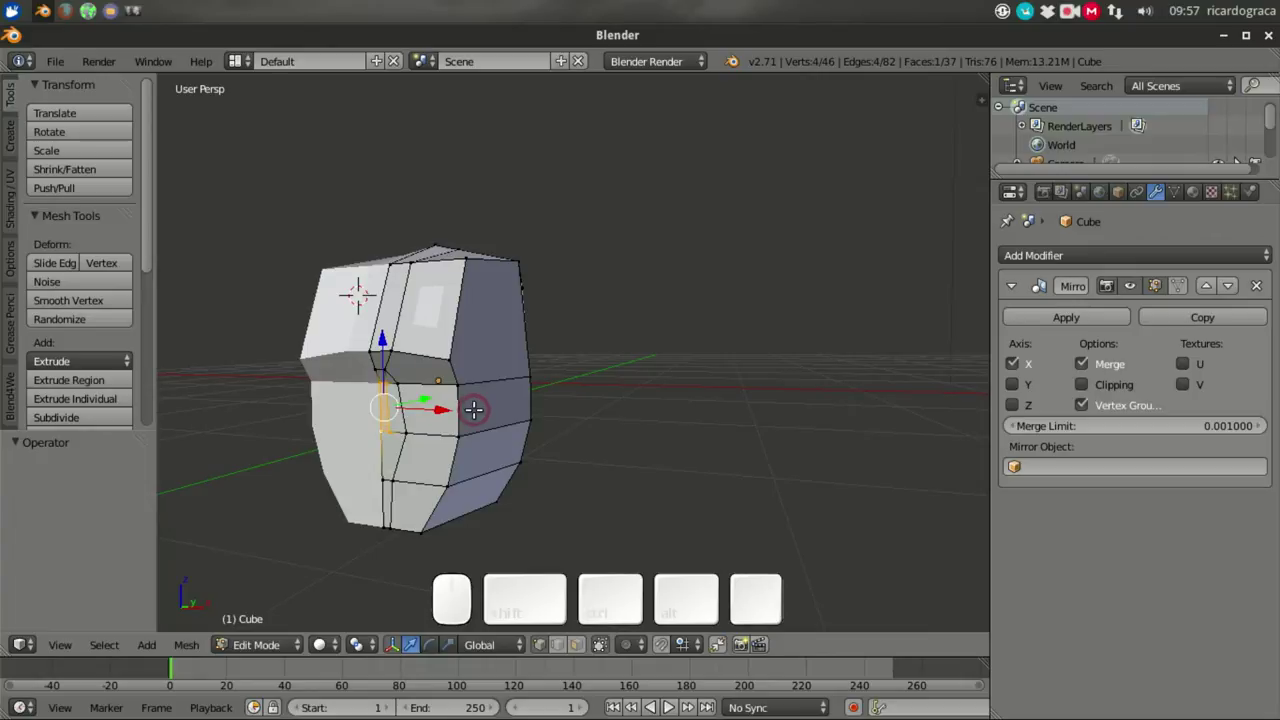
{"action": "left_click_drag", "start_coordinate": [457, 378], "coordinate": [369, 358]}
{"action": "scroll", "scroll_direction": "up", "scroll_amount": 3}
{"action": "left_click_drag", "start_coordinate": [386, 346], "coordinate": [507, 346]}
{"action": "scroll", "scroll_direction": "up", "scroll_amount": 3}
{"action": "key", "text": "a"}
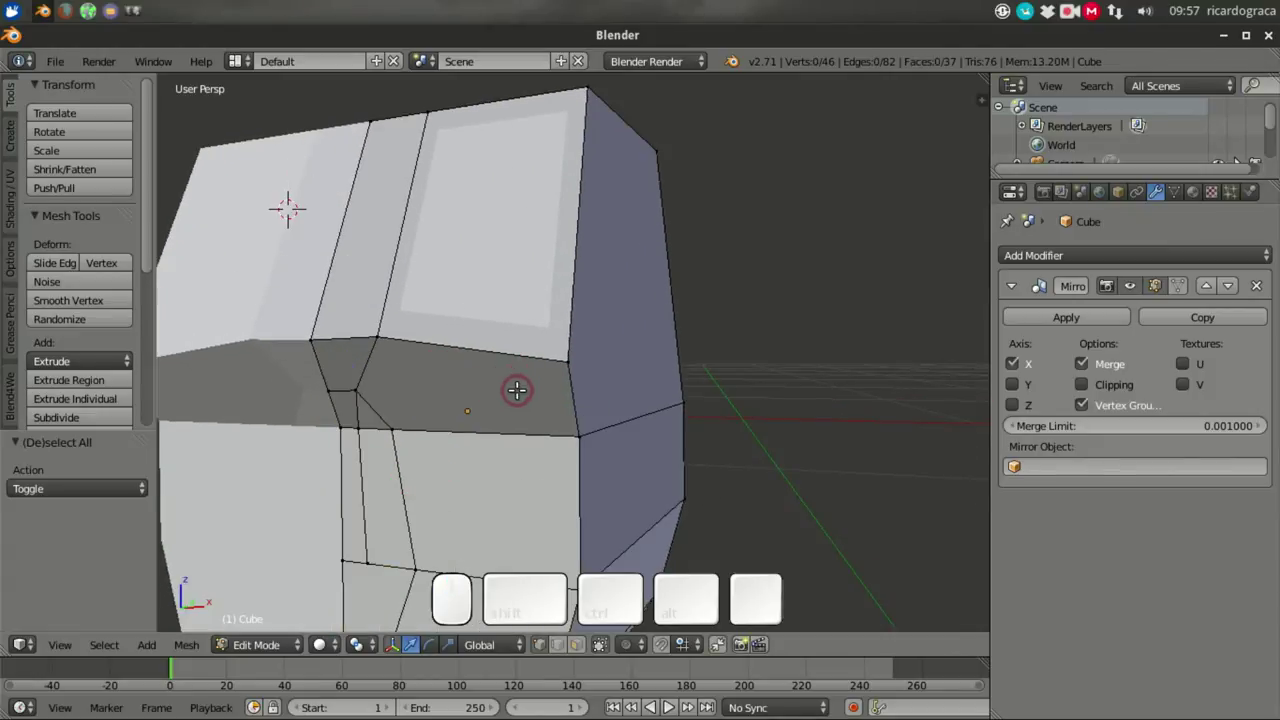
{"action": "key", "text": "ctrl+z"}
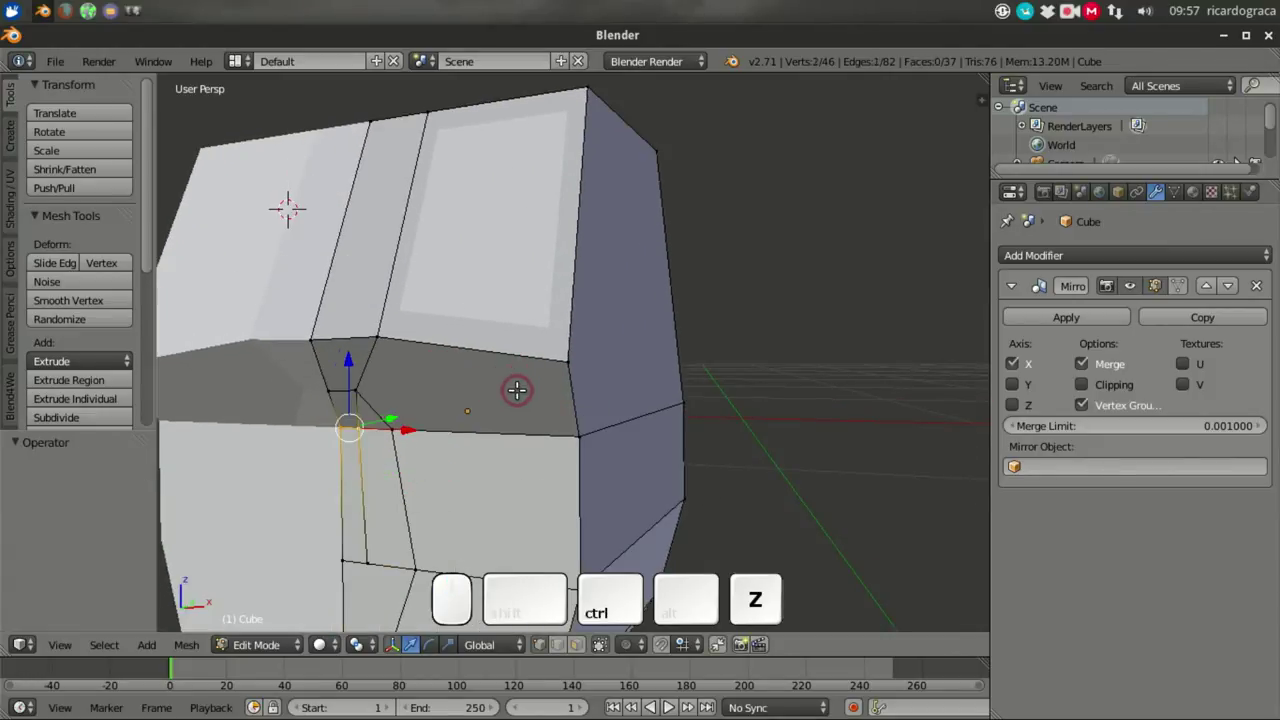
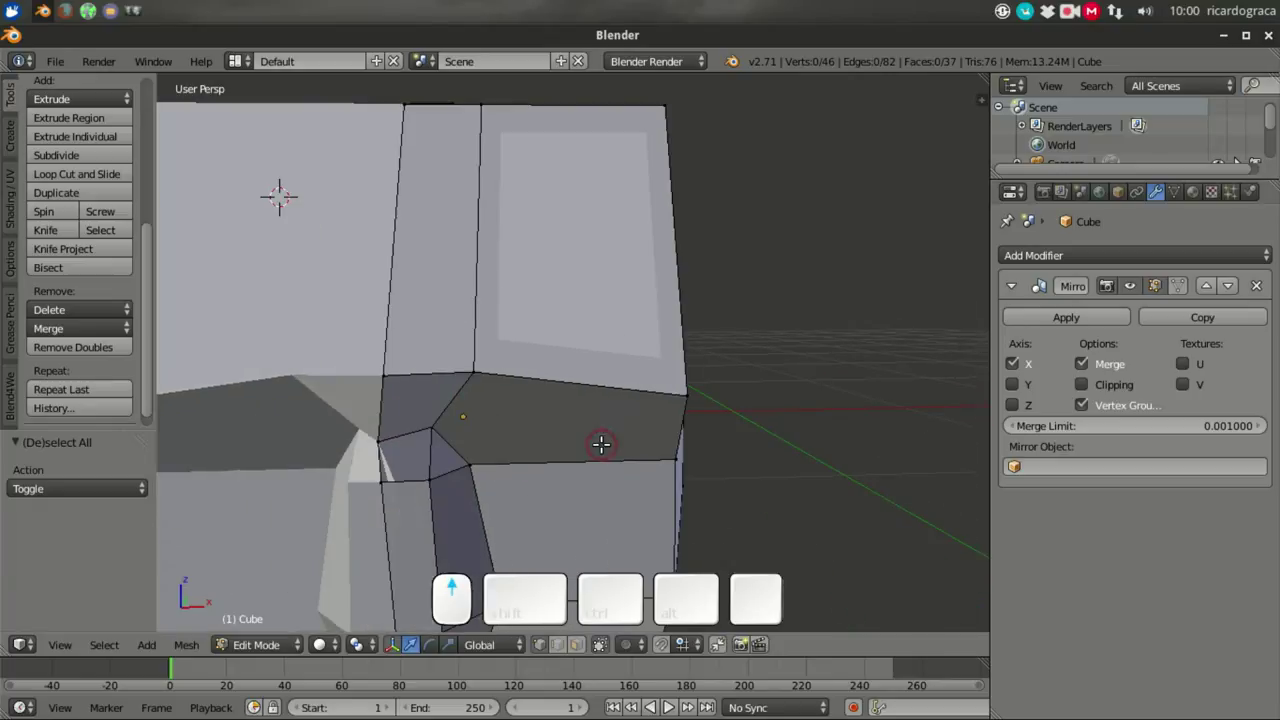
Step: Shift a nose-bridge vertex about 0.024 along X toward the centre line
{"action": "left_click_drag", "start_coordinate": [520, 411], "coordinate": [403, 388]}
{"action": "right_click", "coordinate": [403, 385]}
{"action": "left_click_drag", "start_coordinate": [497, 402], "coordinate": [483, 383]}
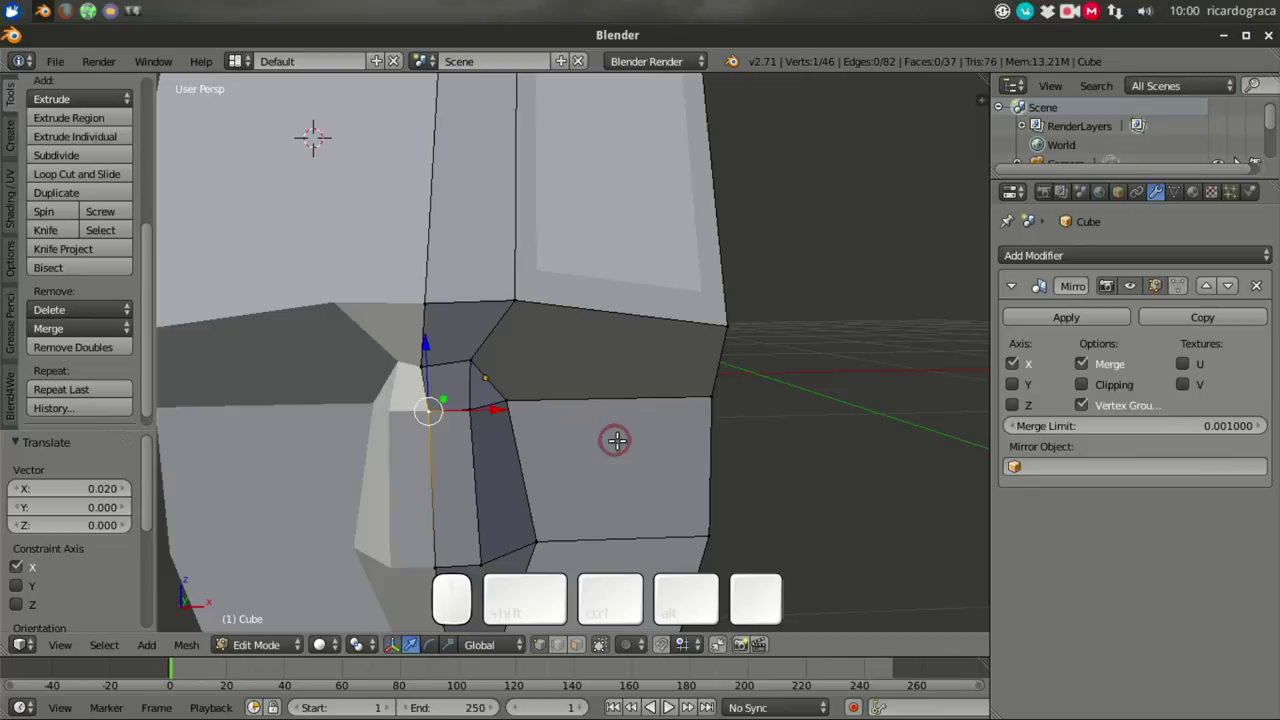
{"action": "right_click", "coordinate": [401, 337]}
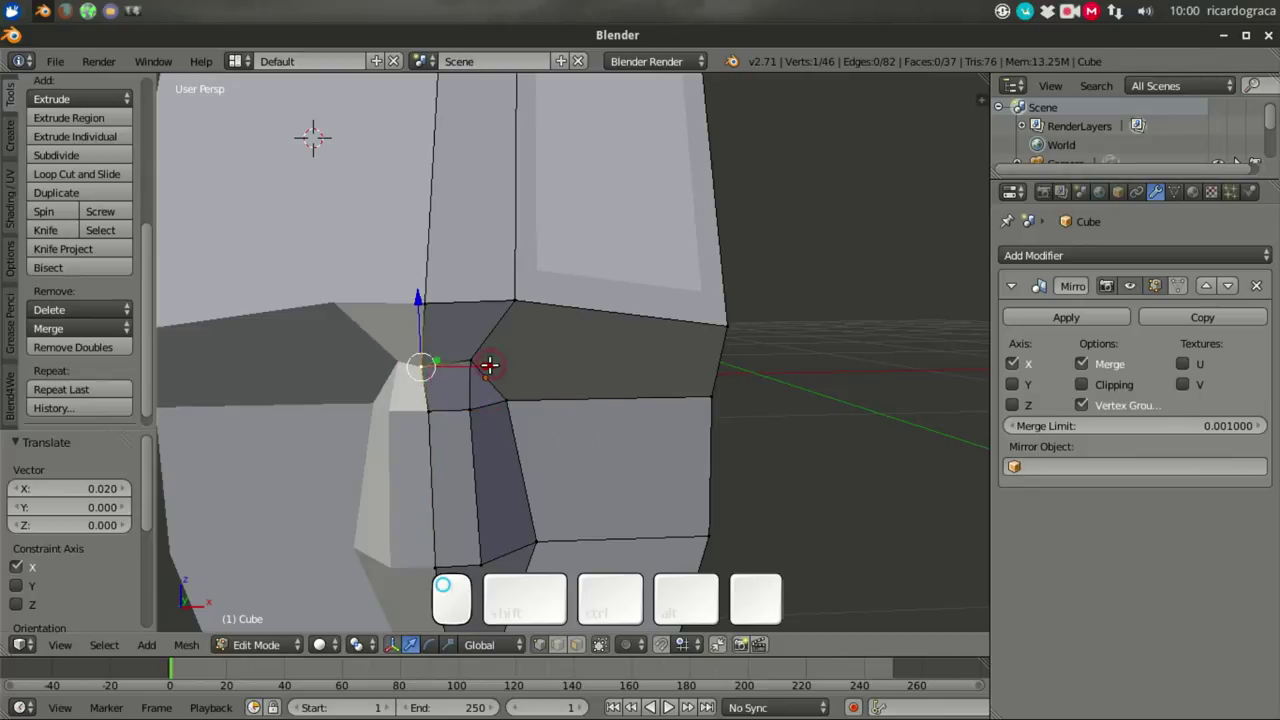
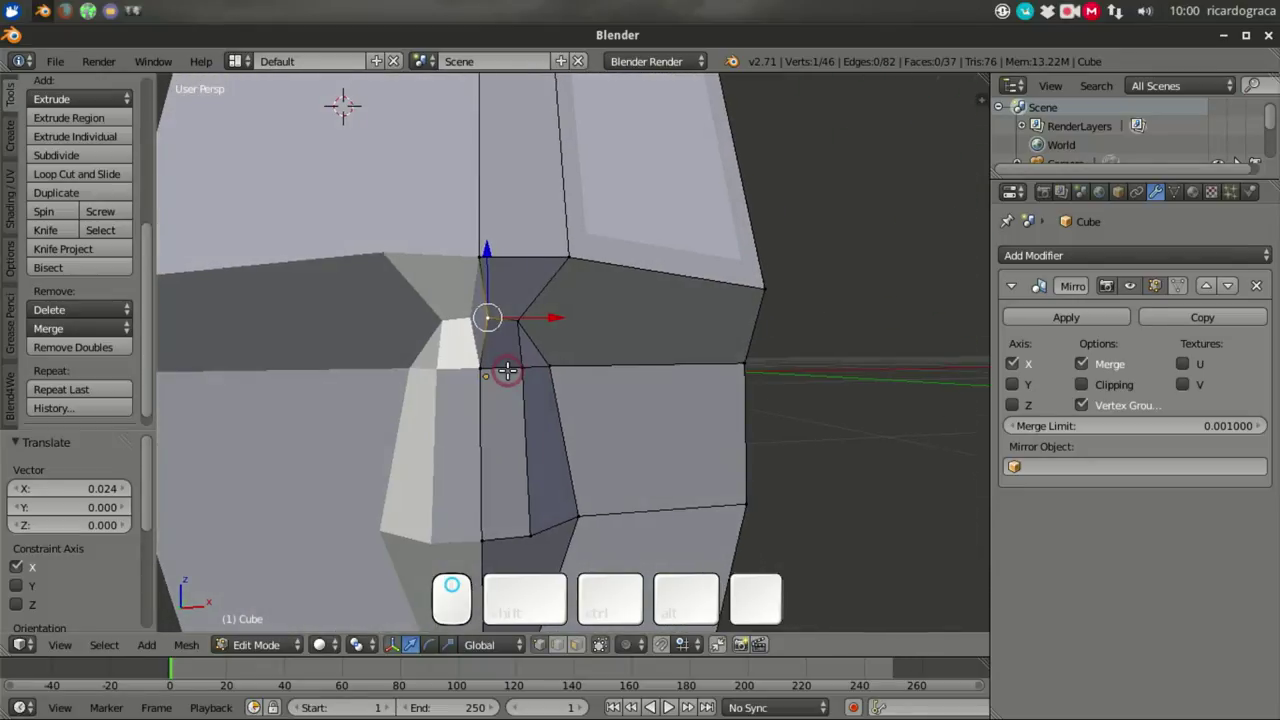
{"action": "key", "text": "ctrl+z"}
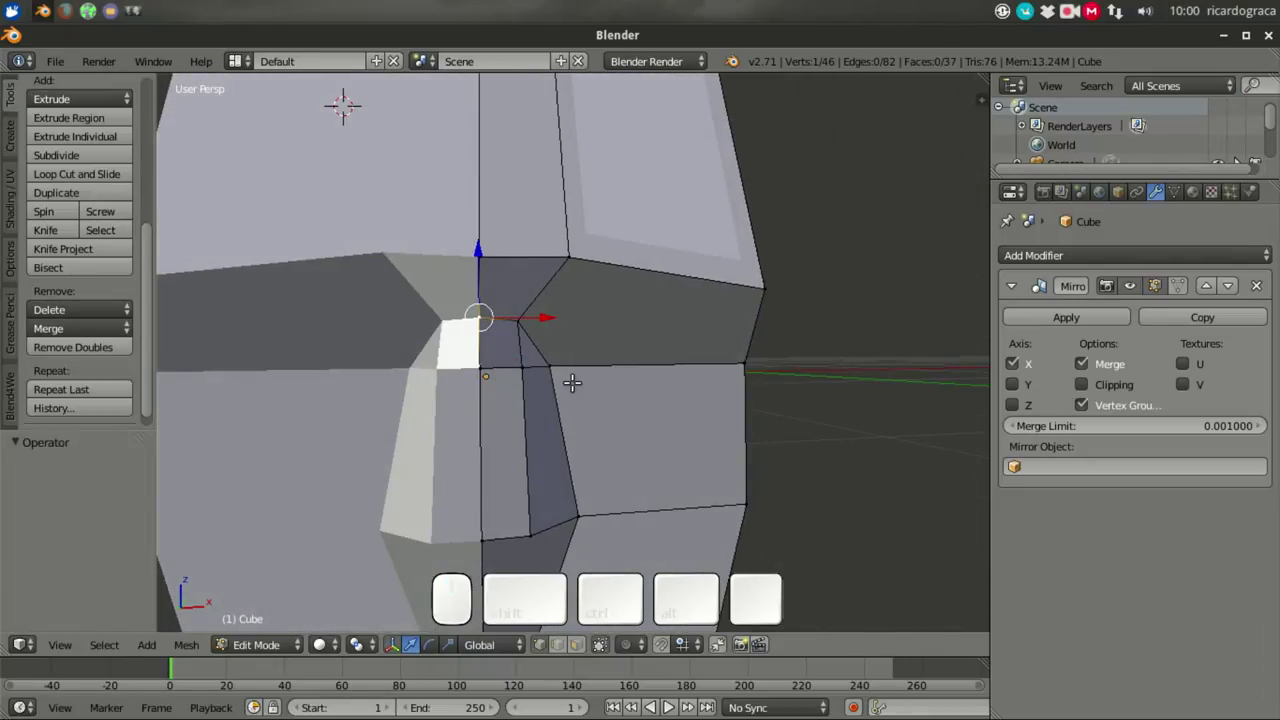
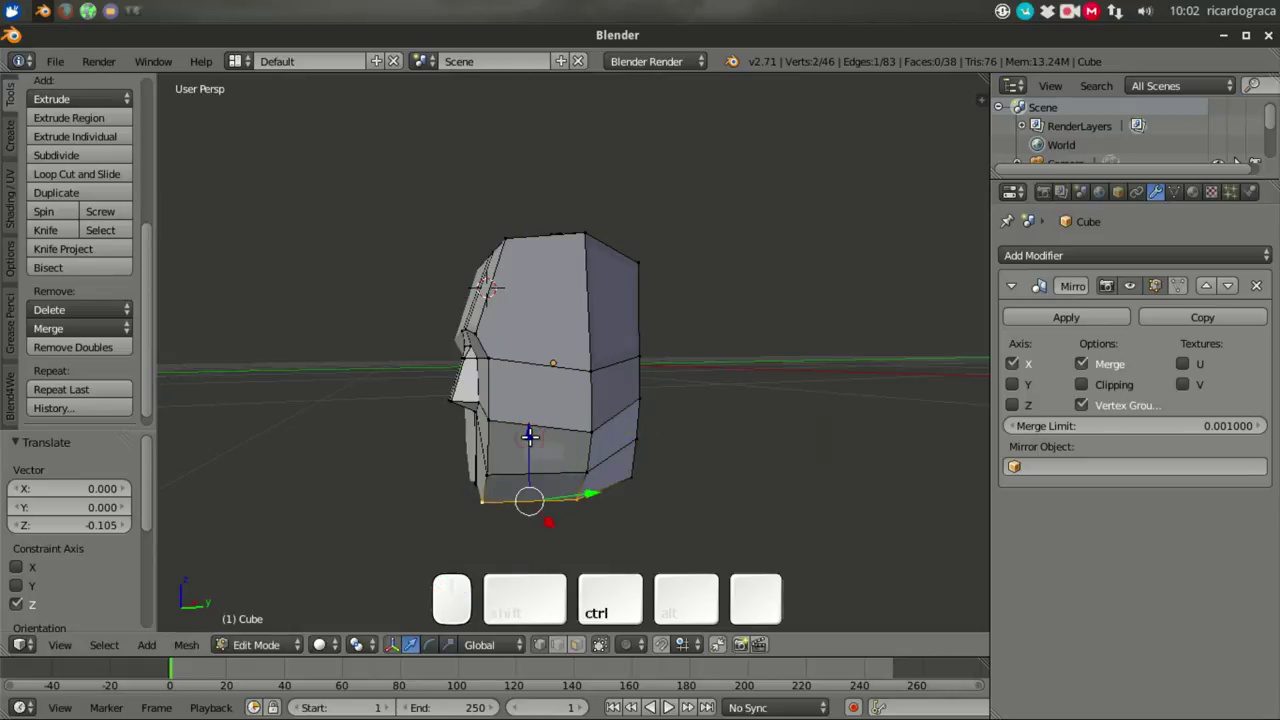
Step: Drop the bottom front-edge vertices about 0.105 along Z to deepen the chin
{"action": "key", "text": "ctrl+z"}
{"action": "right_click", "coordinate": [579, 483]}
{"action": "left_click", "coordinate": [551, 396]}
{"action": "left_click_drag", "start_coordinate": [763, 409], "coordinate": [692, 428]}
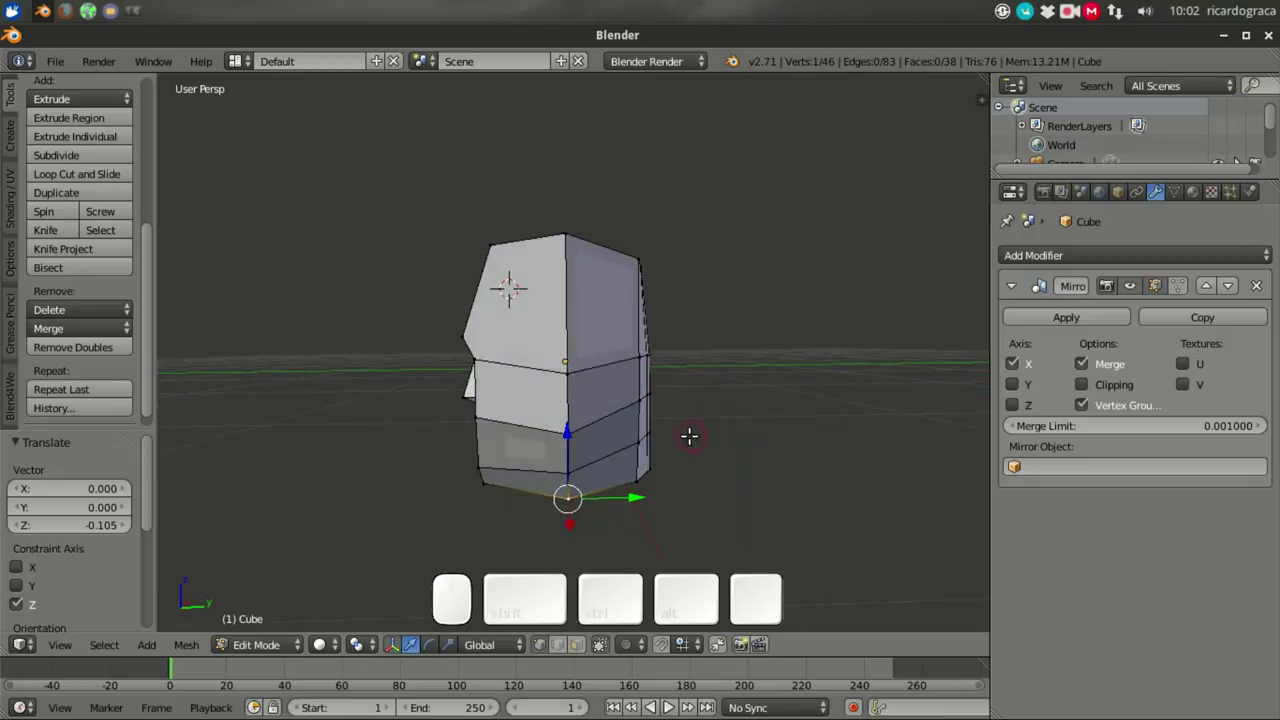
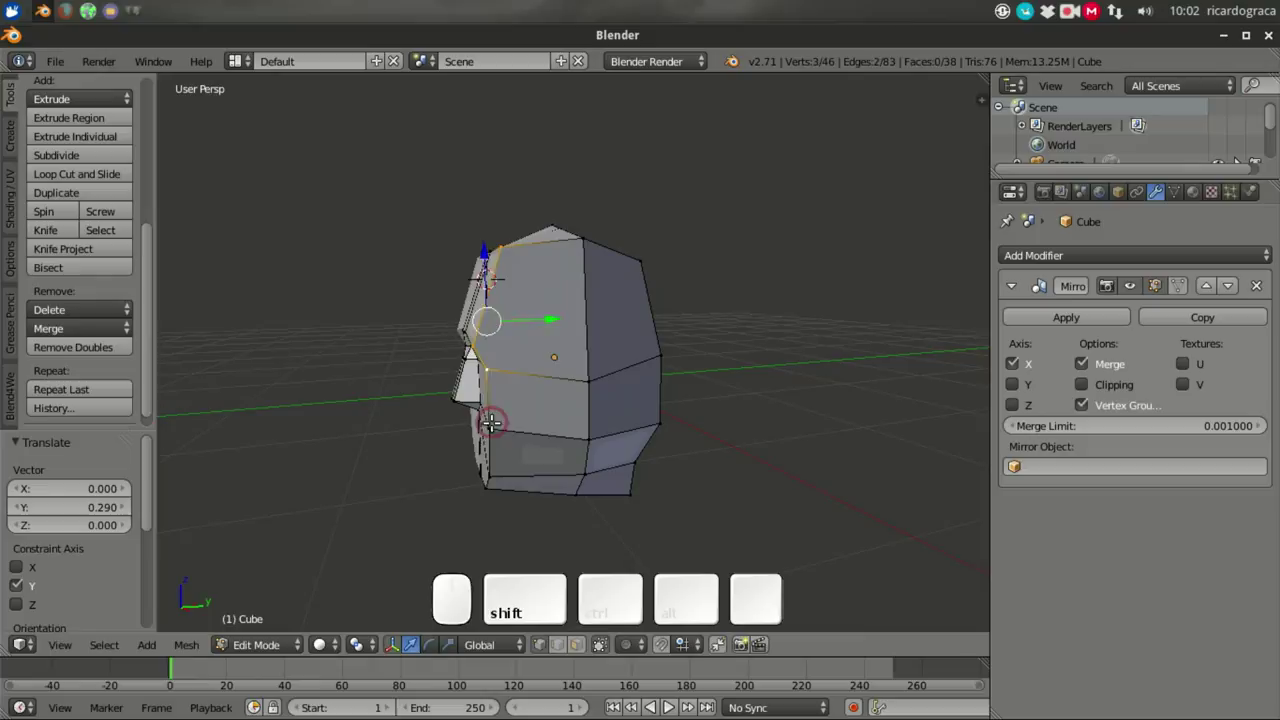
Step: Push the selected face-profile vertices forward along Y about 0.29 then 0.21 so the face protrudes
{"action": "right_click", "coordinate": [476, 437]}
{"action": "right_click", "coordinate": [486, 329]}
{"action": "left_click_drag", "start_coordinate": [532, 367], "coordinate": [544, 382]}
{"action": "left_click_drag", "start_coordinate": [544, 382], "coordinate": [493, 323]}
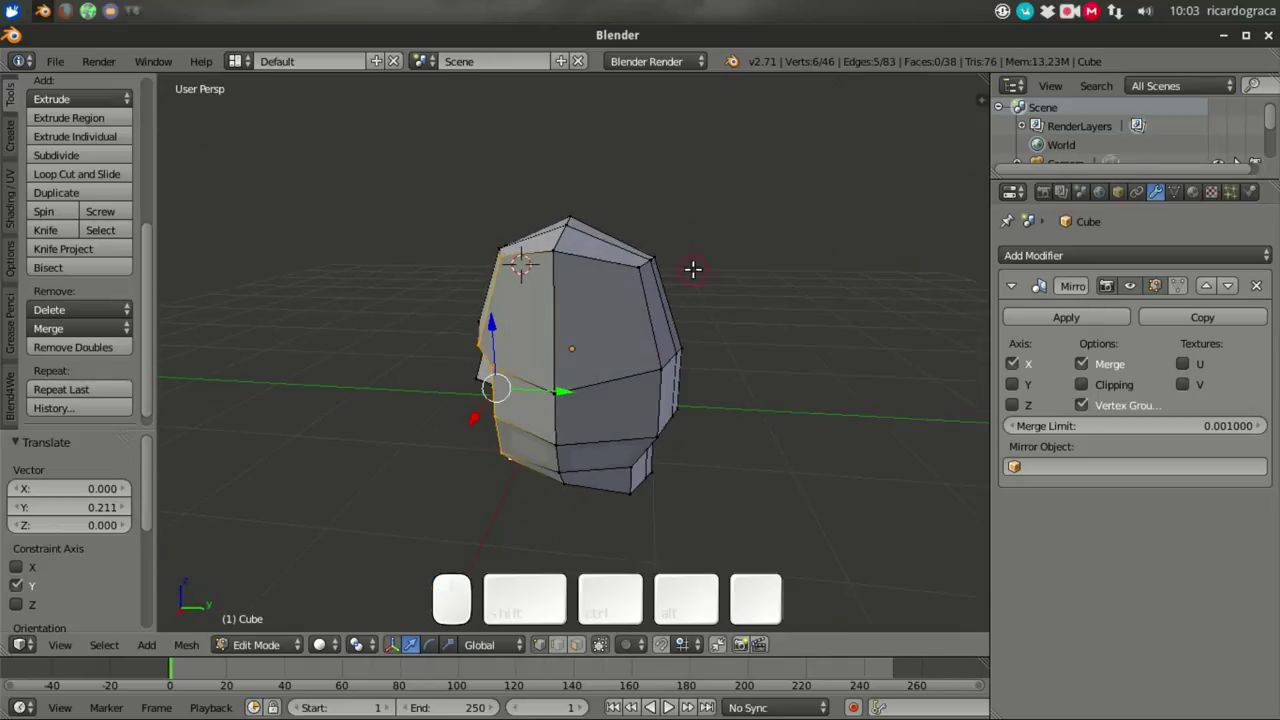
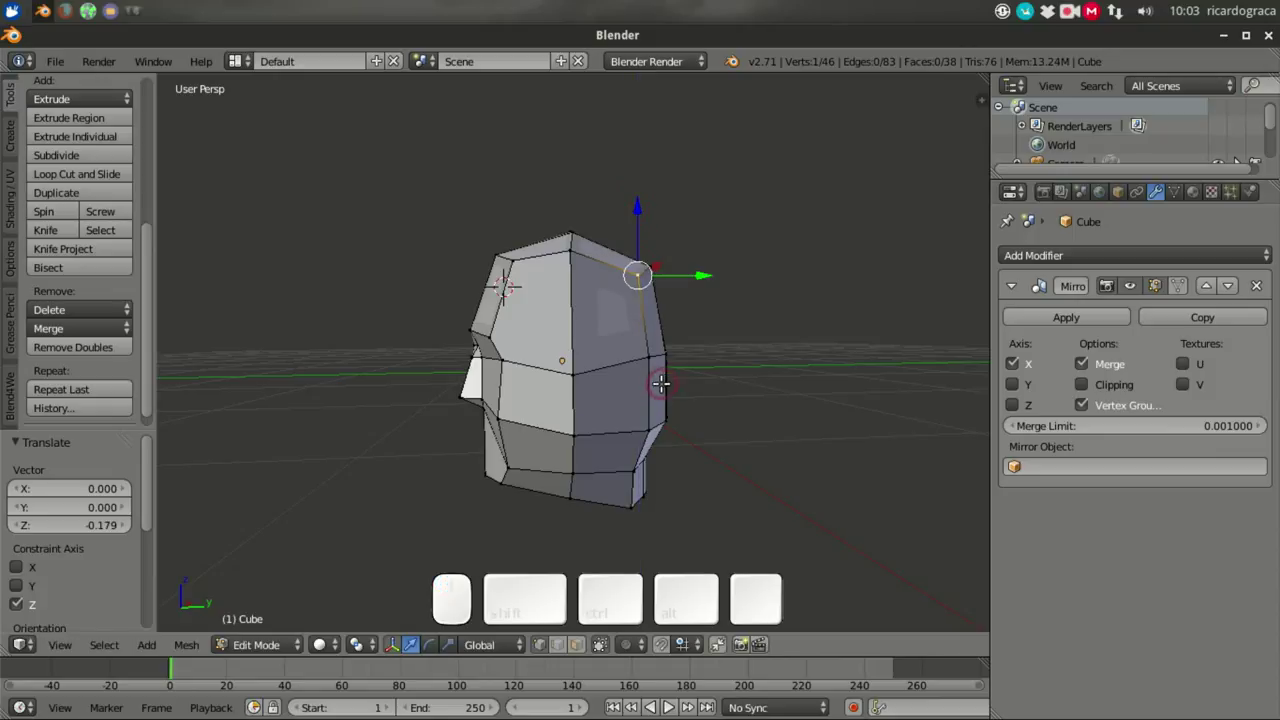
Step: Raise the lower back-of-neck vertices along Z and pull them about 0.1 forward along Y
{"action": "left_click_drag", "start_coordinate": [685, 468], "coordinate": [644, 508]}
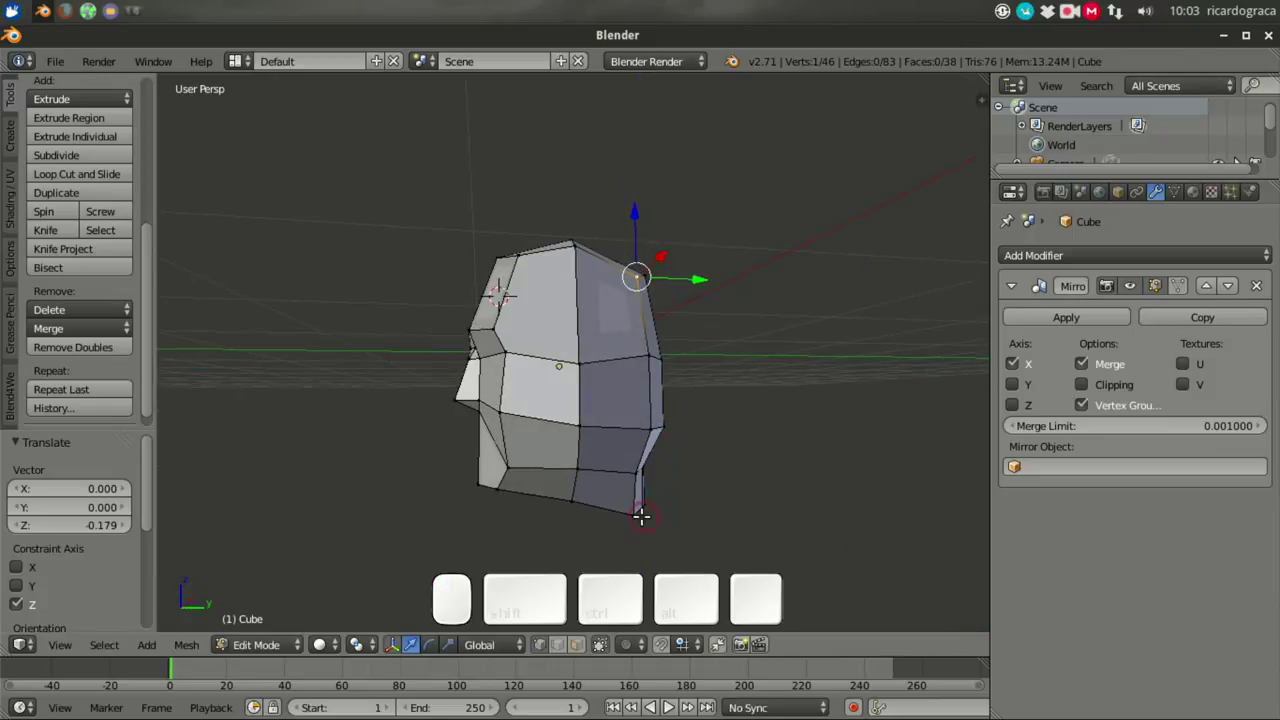
{"action": "right_click", "coordinate": [636, 502]}
{"action": "left_click", "coordinate": [699, 502]}
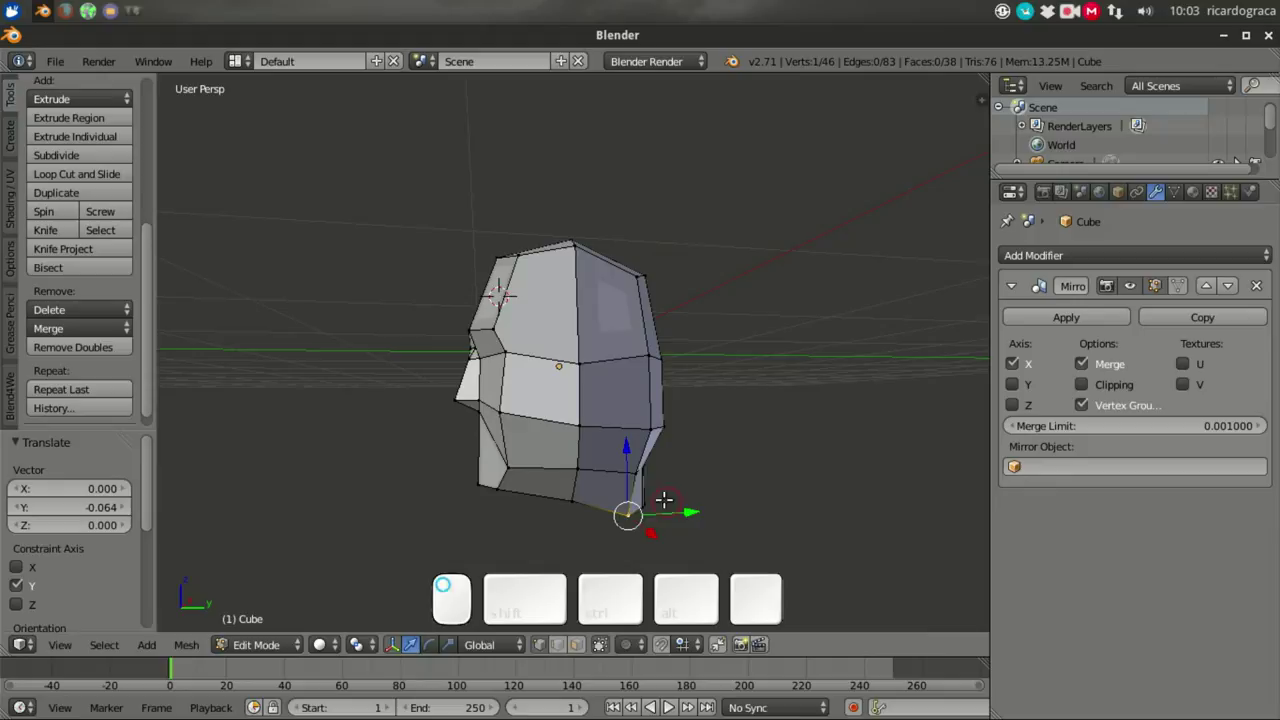
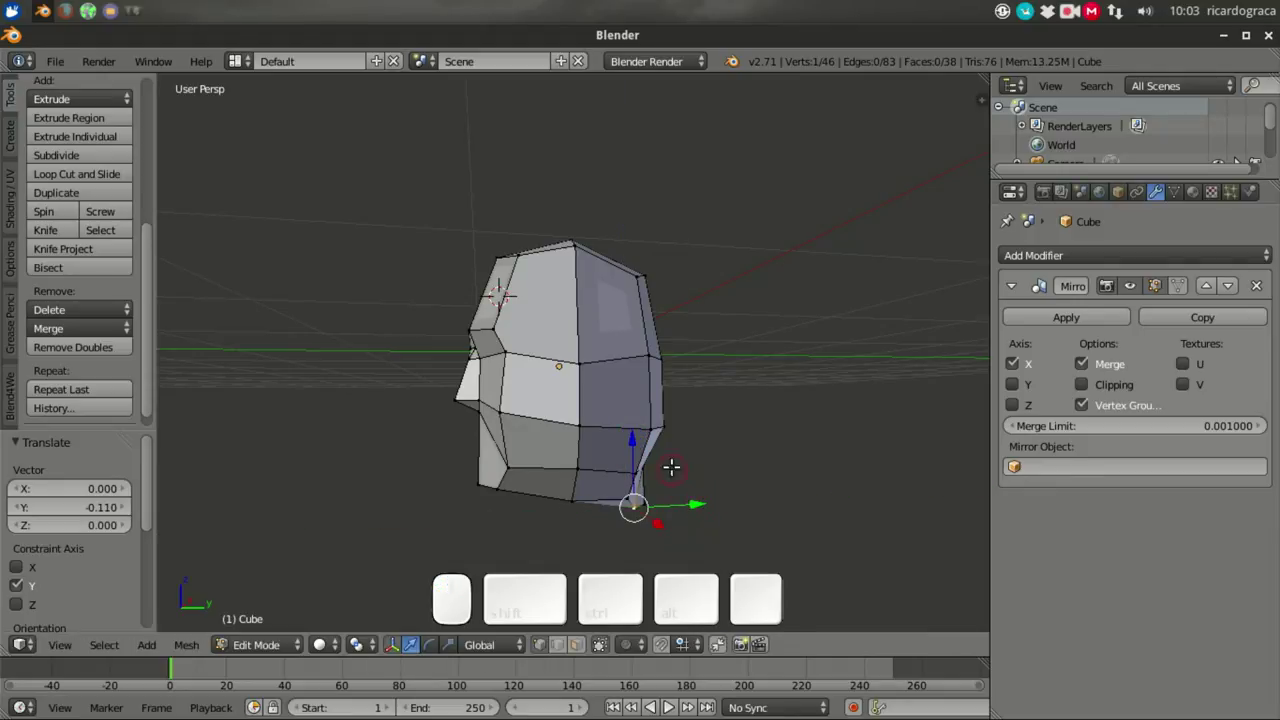
{"action": "left_click_drag", "start_coordinate": [611, 415], "coordinate": [658, 422]}
{"action": "right_click", "coordinate": [653, 422]}
{"action": "left_click_drag", "start_coordinate": [715, 421], "coordinate": [626, 472]}
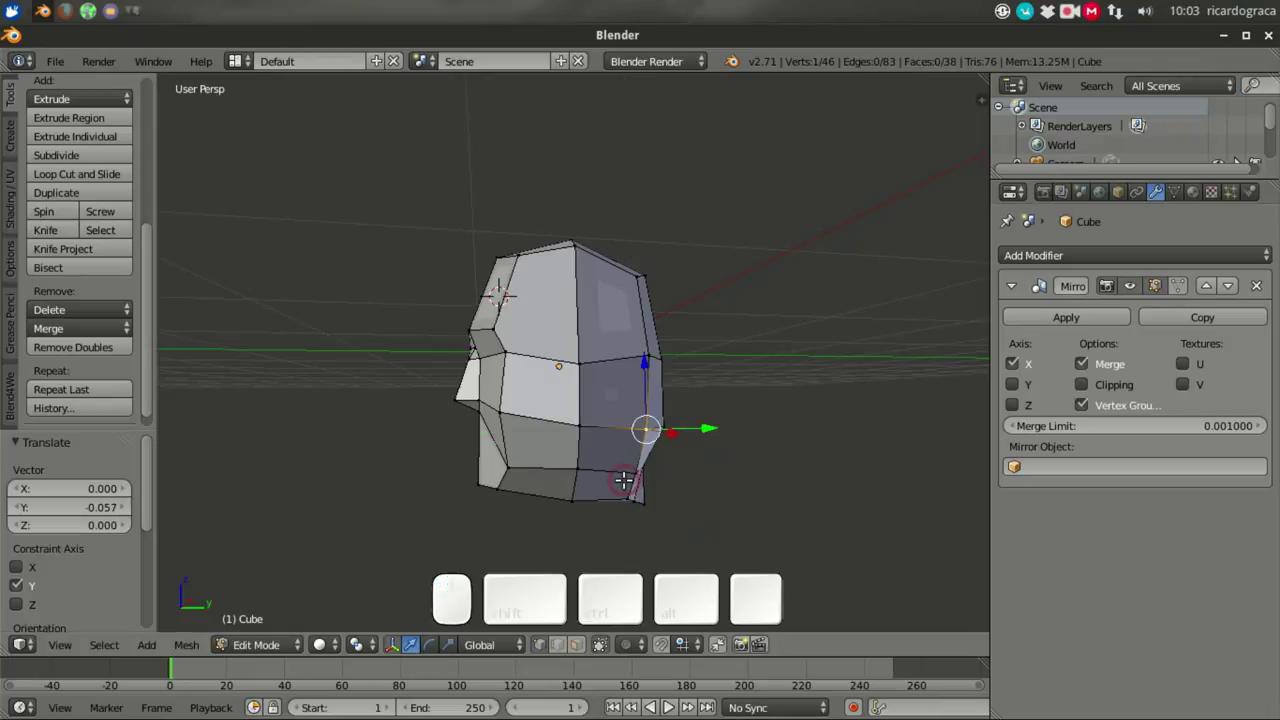
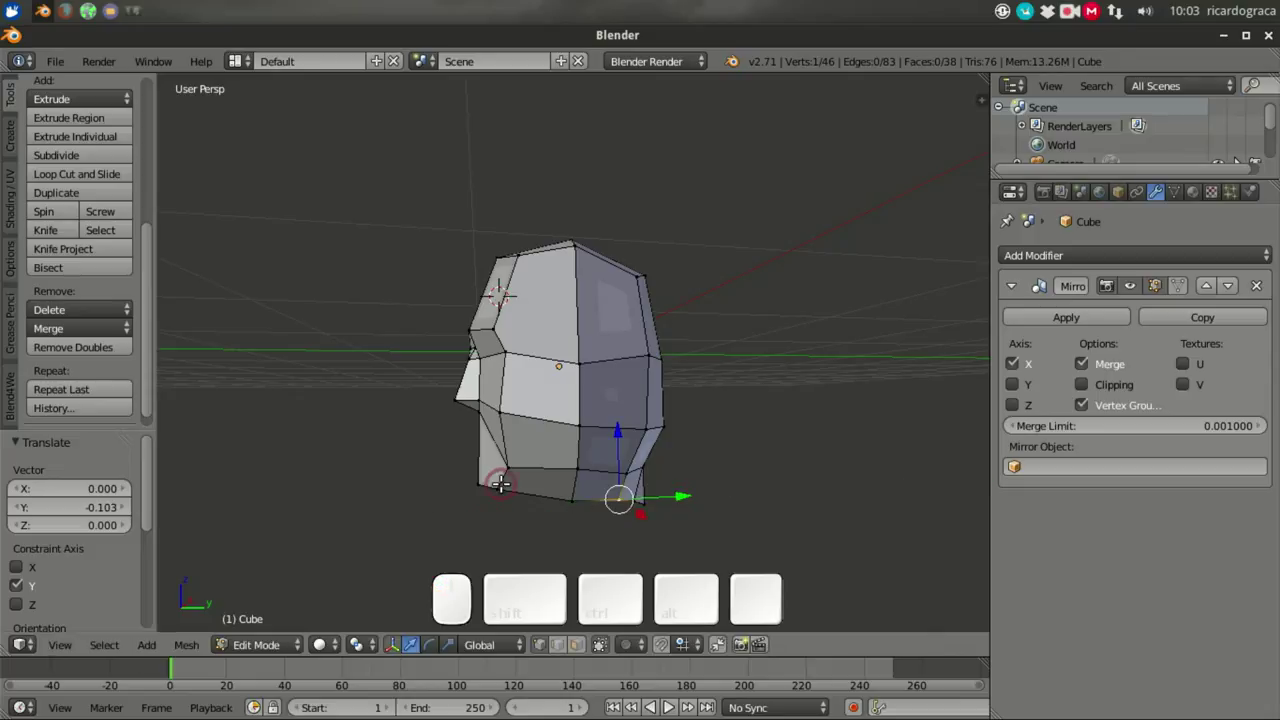
Step: Slide the bottom jaw vertex front to back to form the chin line
{"action": "right_click", "coordinate": [481, 462]}
{"action": "left_click_drag", "start_coordinate": [550, 460], "coordinate": [500, 420]}
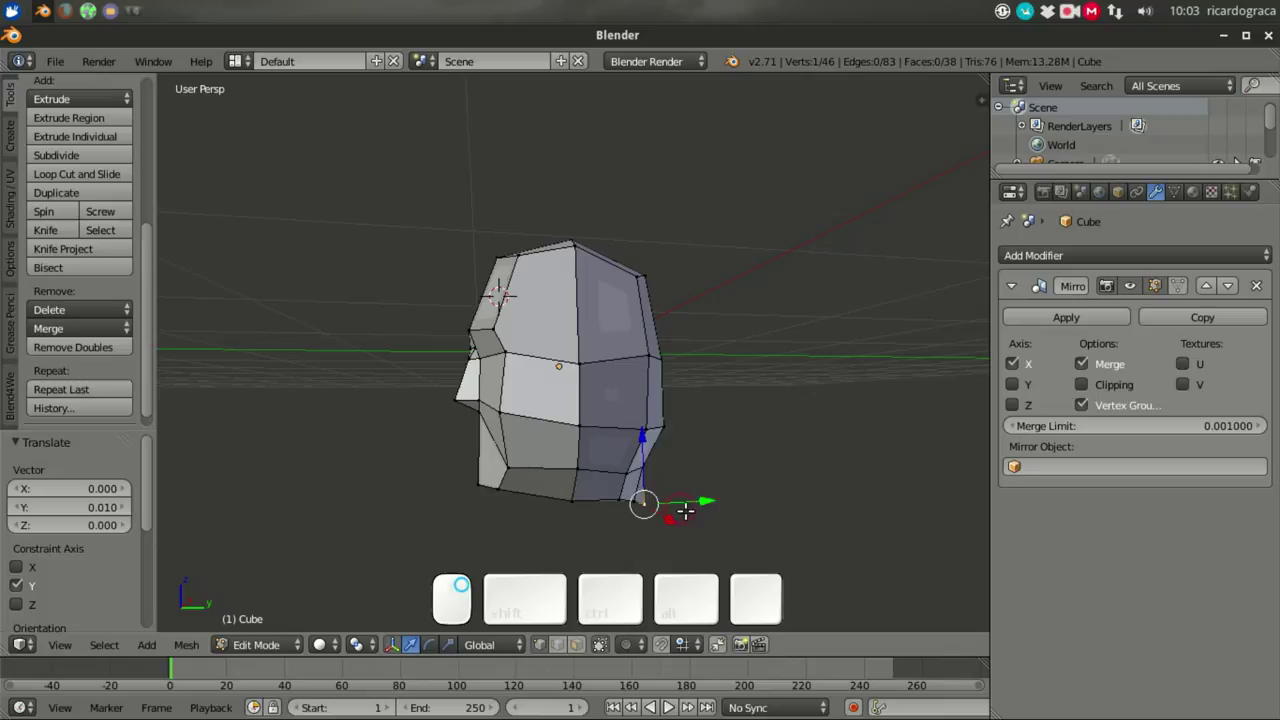
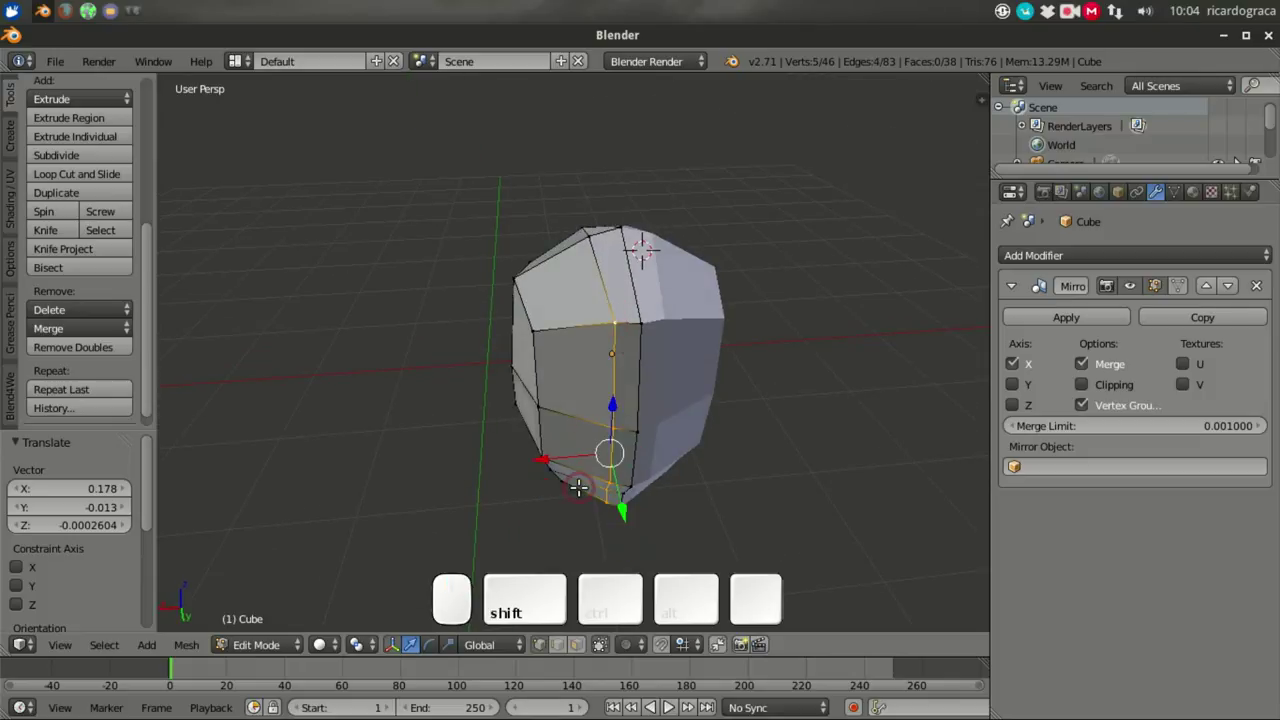
Step: Push the lower face vertices outward about 0.22 along X to widen the jaw
{"action": "left_click_drag", "start_coordinate": [649, 391], "coordinate": [547, 470]}
{"action": "left_click_drag", "start_coordinate": [535, 443], "coordinate": [571, 406]}
{"action": "left_click_drag", "start_coordinate": [571, 406], "coordinate": [626, 356]}
{"action": "left_click_drag", "start_coordinate": [688, 404], "coordinate": [659, 342]}
{"action": "left_click_drag", "start_coordinate": [582, 431], "coordinate": [563, 530]}
{"action": "right_click", "coordinate": [580, 503]}
{"action": "middle_click", "coordinate": [743, 507]}
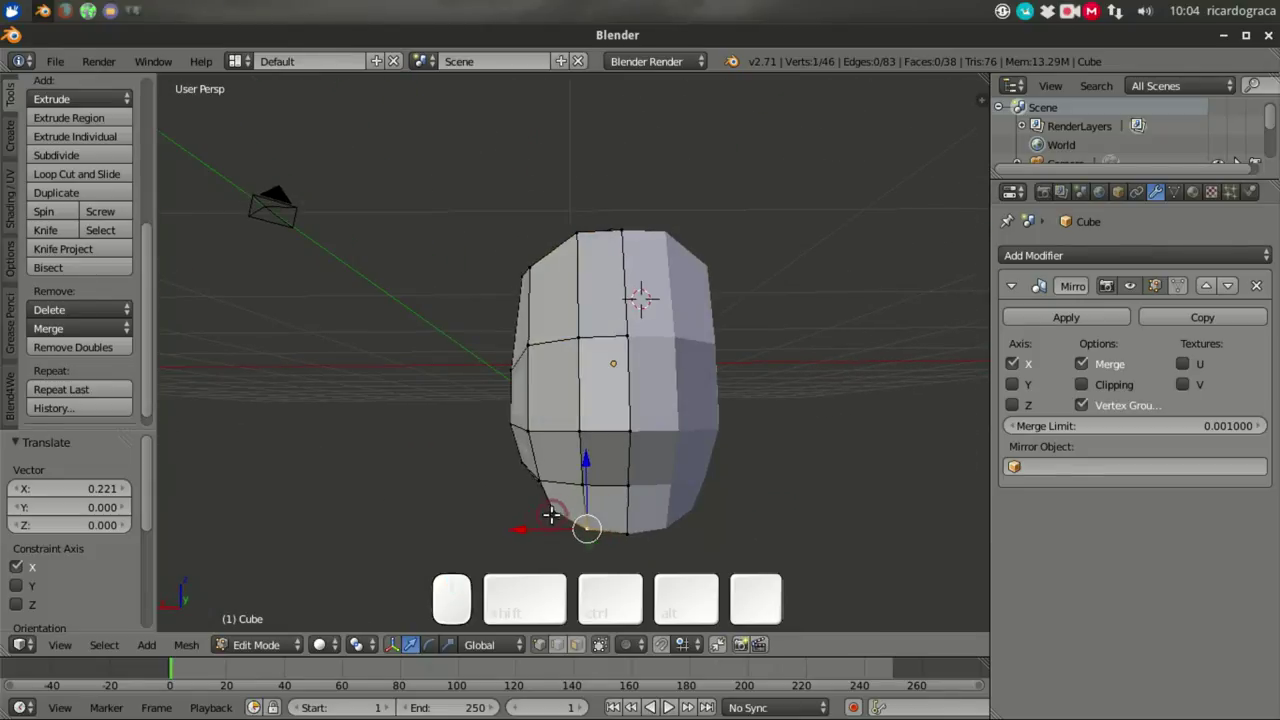
Step: Reposition side vertices and raise the bottom-centre and top vertices about 0.16 along Z
{"action": "right_click", "coordinate": [534, 482]}
{"action": "left_click_drag", "start_coordinate": [558, 428], "coordinate": [612, 502]}
{"action": "right_click", "coordinate": [604, 504]}
{"action": "left_click_drag", "start_coordinate": [612, 429], "coordinate": [771, 505]}
{"action": "middle_click", "coordinate": [769, 500]}
{"action": "left_click_drag", "start_coordinate": [587, 459], "coordinate": [607, 503]}
{"action": "left_click_drag", "start_coordinate": [622, 487], "coordinate": [658, 397]}
{"action": "left_click_drag", "start_coordinate": [650, 410], "coordinate": [666, 355]}
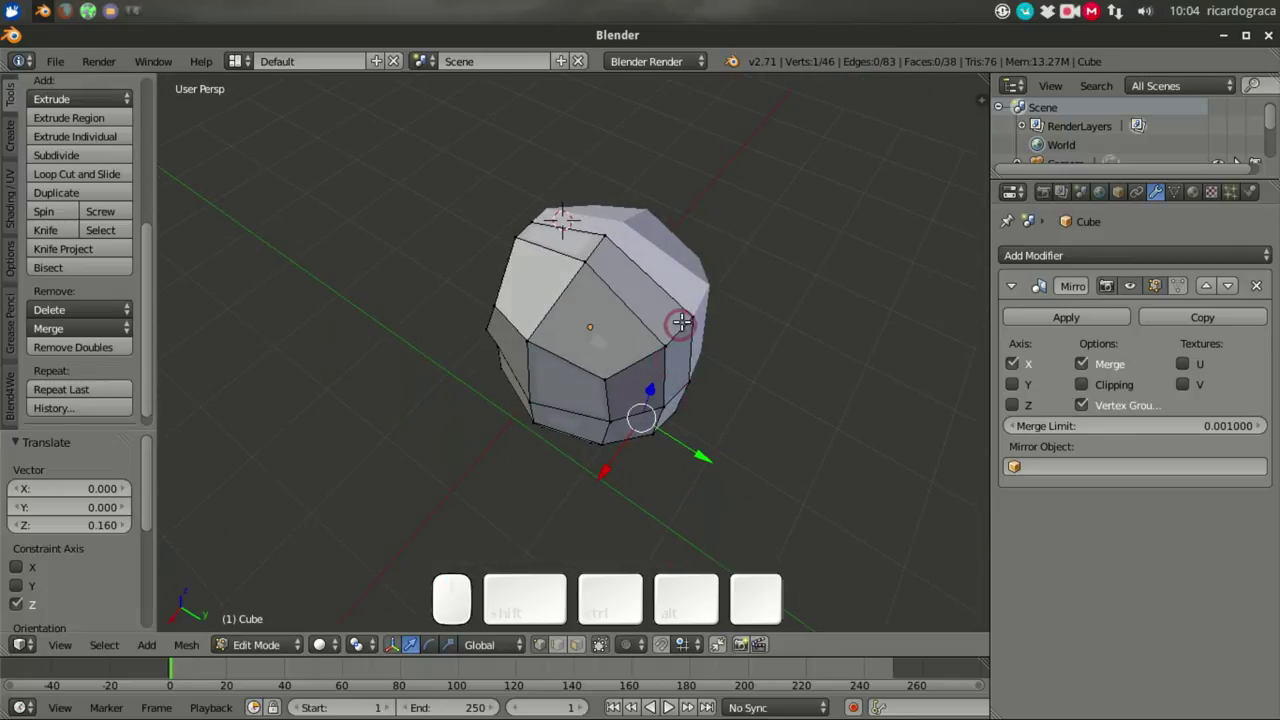
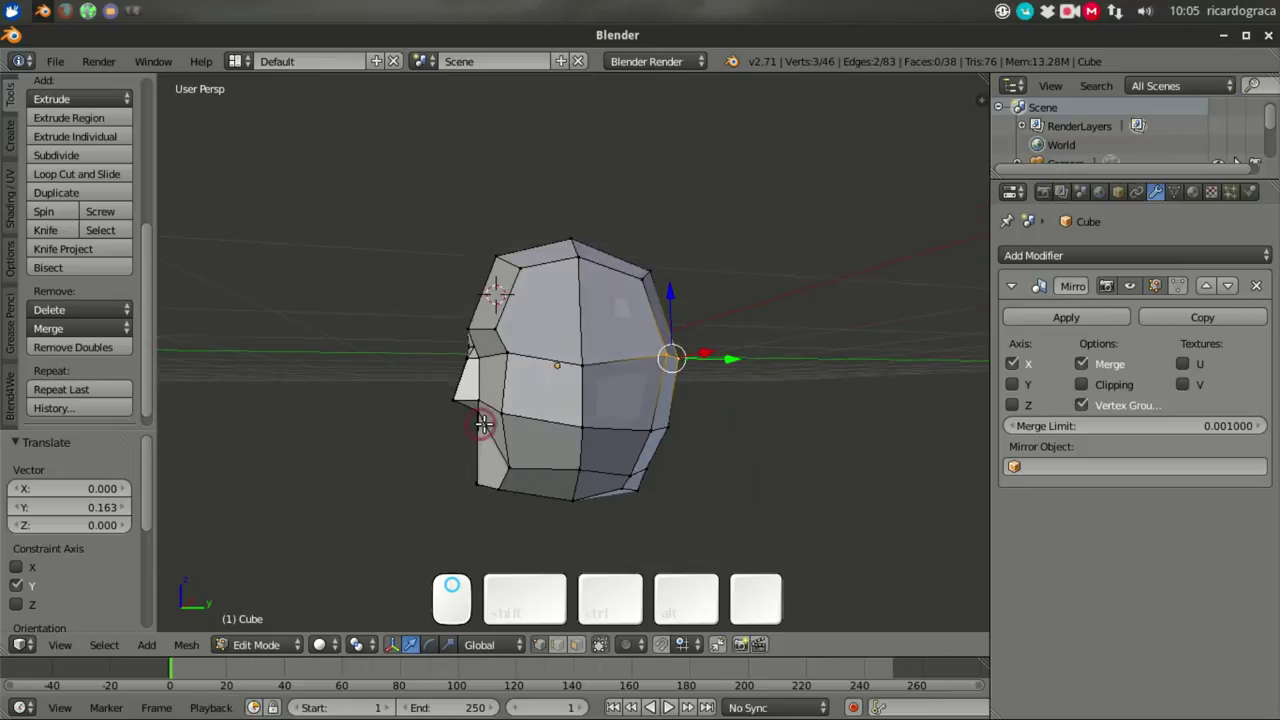
Step: Pull the back of the head outward, then delete an edge below the nose leaving 39 faces
{"action": "left_click_drag", "start_coordinate": [587, 440], "coordinate": [594, 404]}
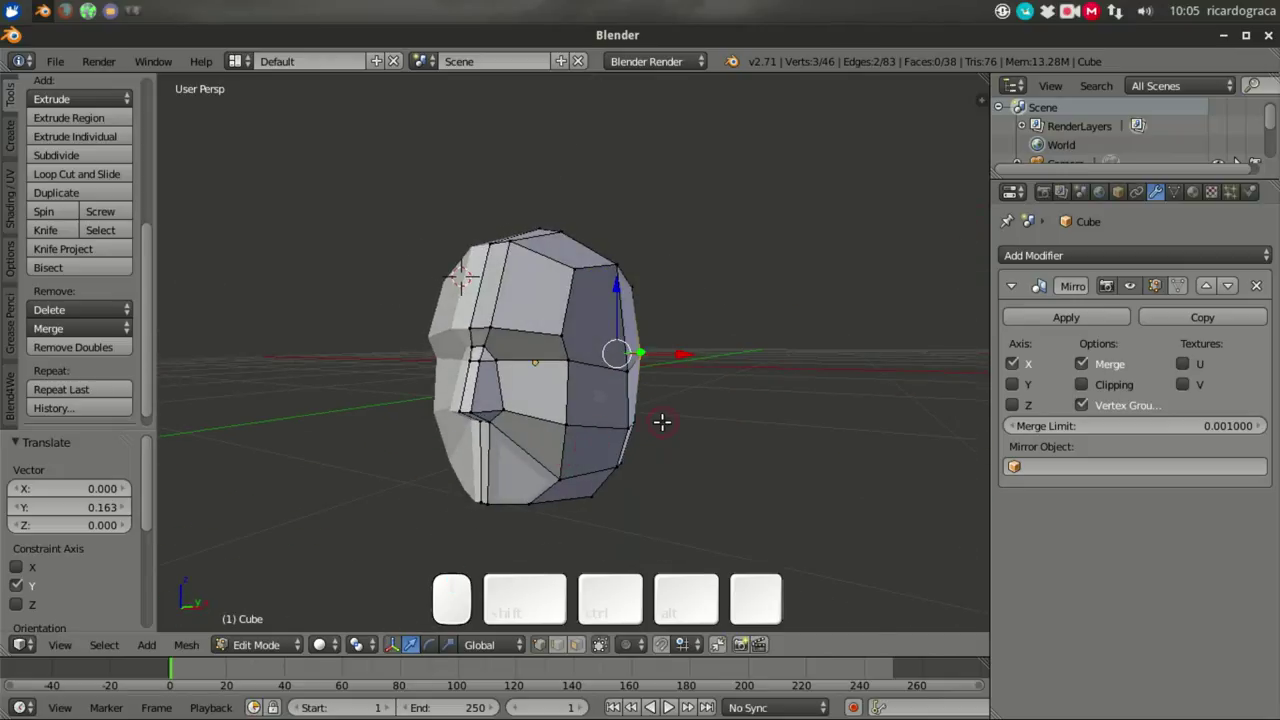
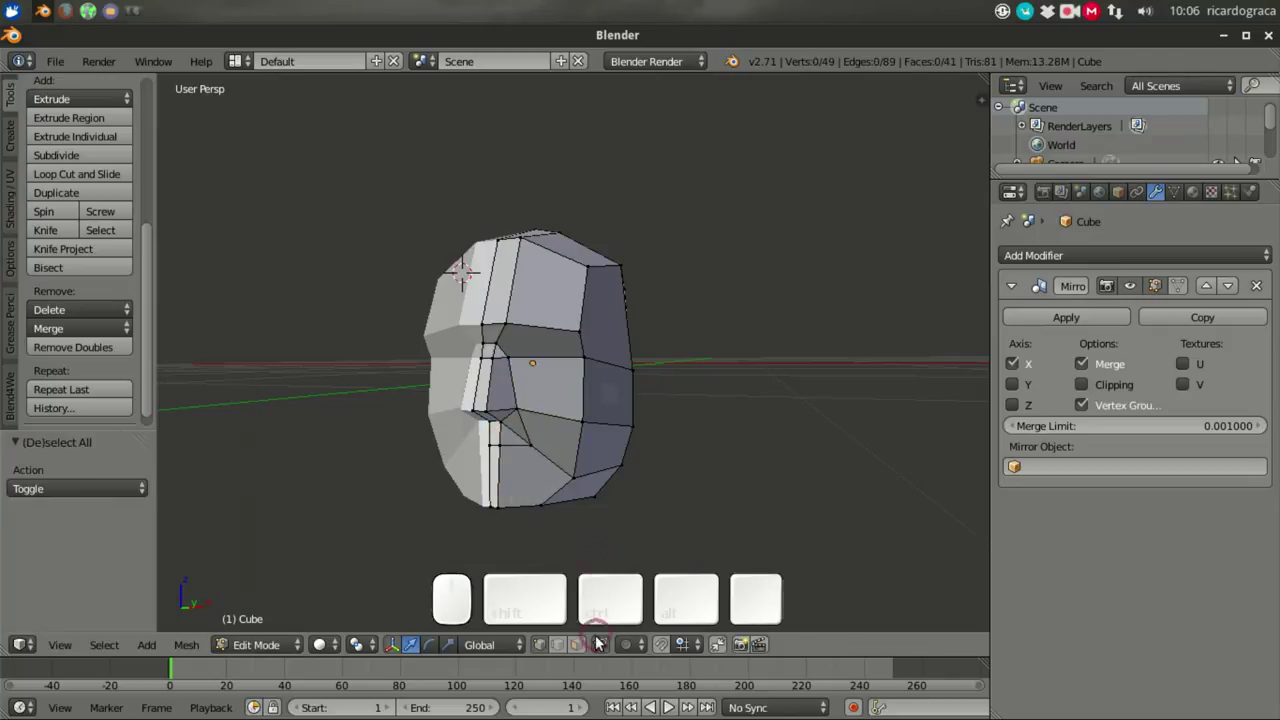
{"action": "left_click", "coordinate": [568, 653]}
{"action": "right_click", "coordinate": [517, 365]}
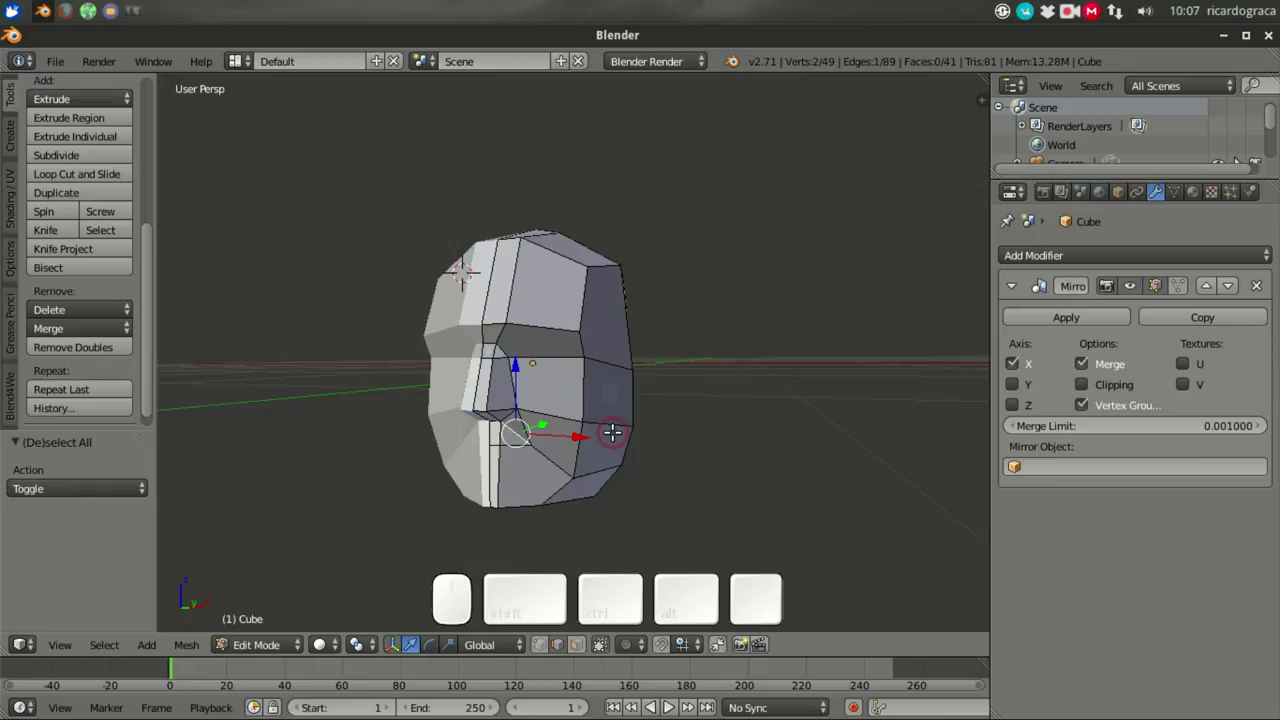
{"action": "key", "text": "Delete"}
{"action": "left_click", "coordinate": [517, 365]}
{"action": "scroll", "scroll_direction": "up", "scroll_amount": 3}
{"action": "scroll", "scroll_direction": "up", "scroll_amount": 3}
{"action": "left_click", "coordinate": [550, 647]}
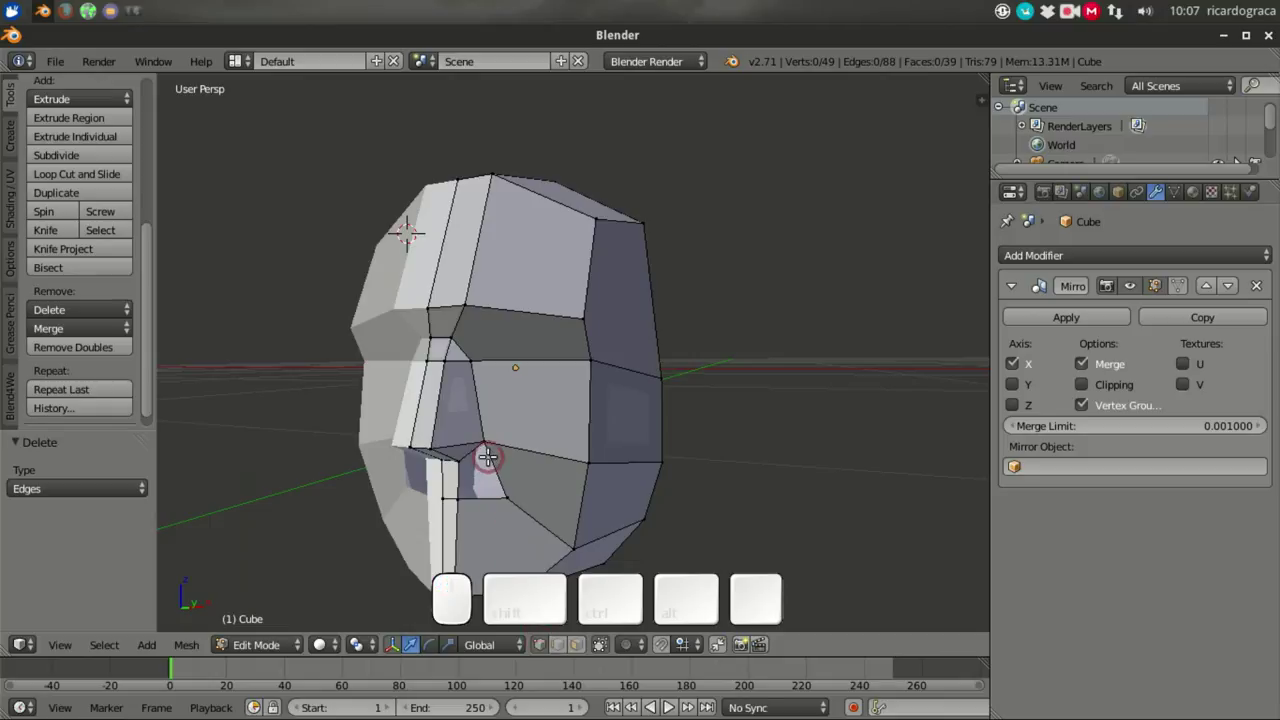
Step: Select the vertices beside the nose and launch the Knife Topology Tool from the operator search
{"action": "right_click", "coordinate": [485, 373]}
{"action": "right_click", "coordinate": [472, 383]}
{"action": "right_click", "coordinate": [472, 383]}
{"action": "right_click", "coordinate": [479, 470]}
{"action": "key", "text": "shift+space"}
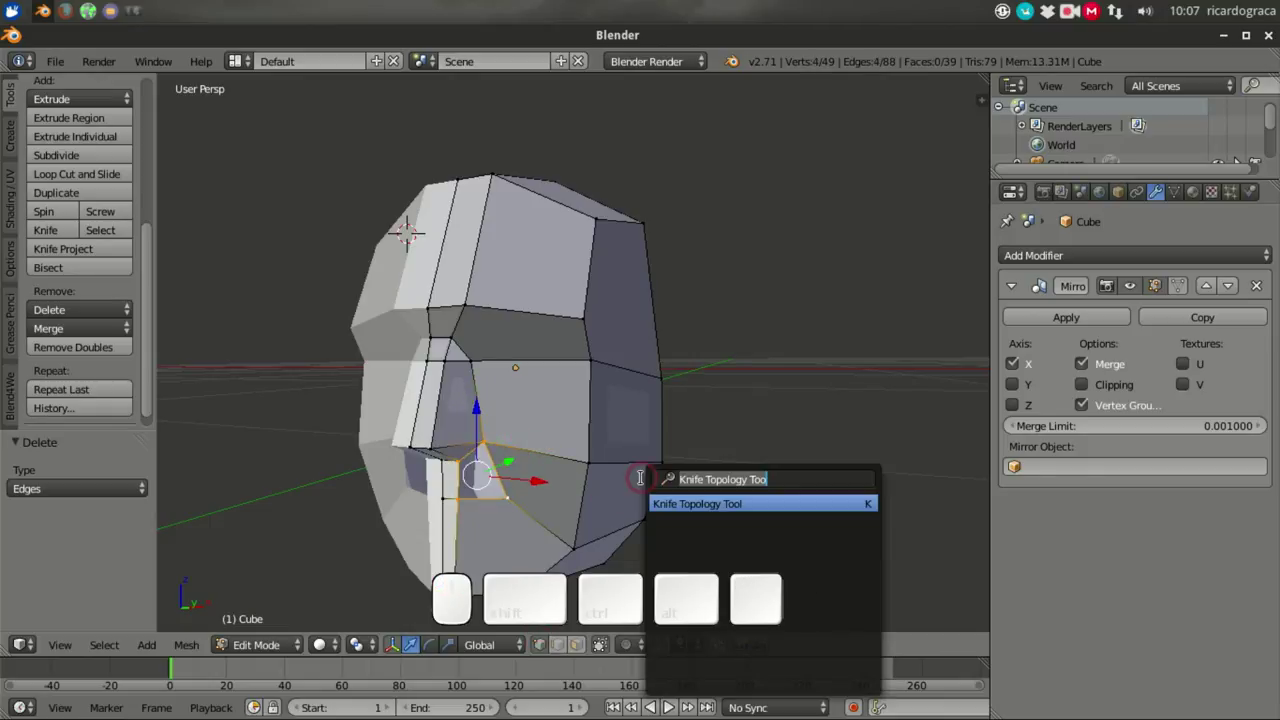
{"action": "key", "text": "f"}
{"action": "key", "text": "c"}
{"action": "key", "text": "e"}
Step: Cut a new edge below the nose back to 40 faces and lift its vertex about 0.05 along Z
{"action": "left_click", "coordinate": [478, 407]}
{"action": "key", "text": "a"}
{"action": "scroll", "scroll_direction": "down", "scroll_amount": 3}
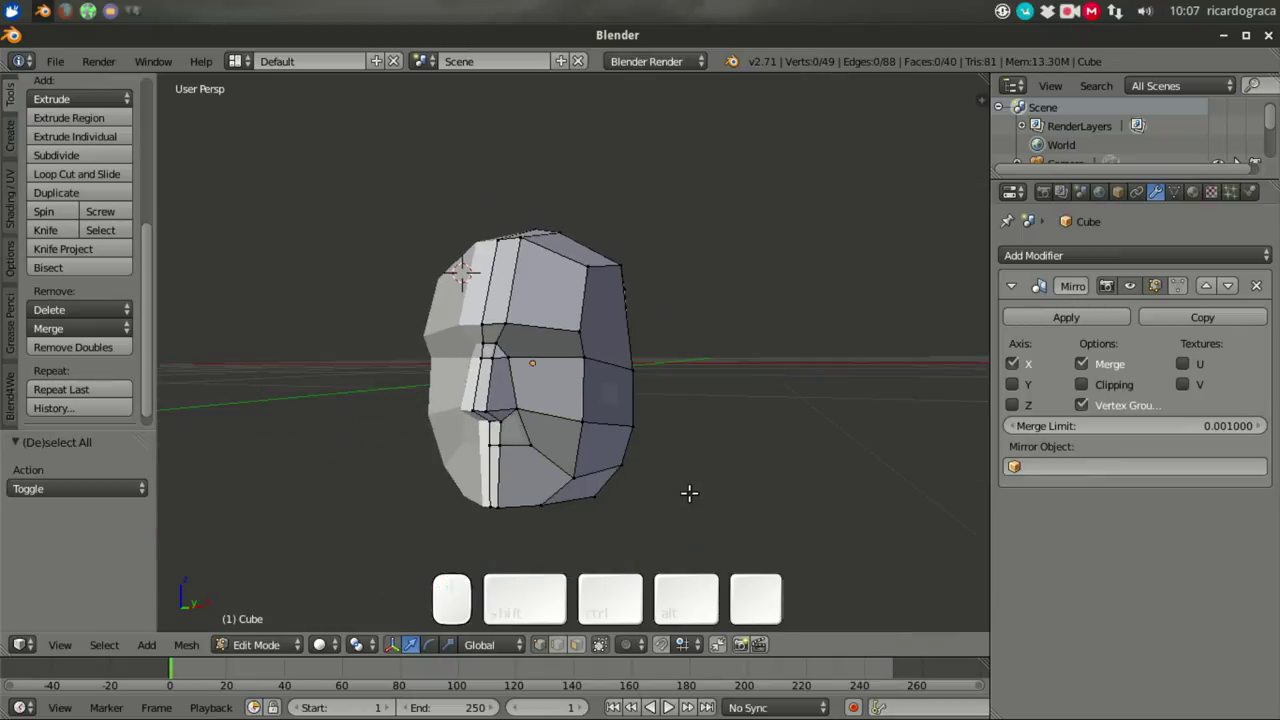
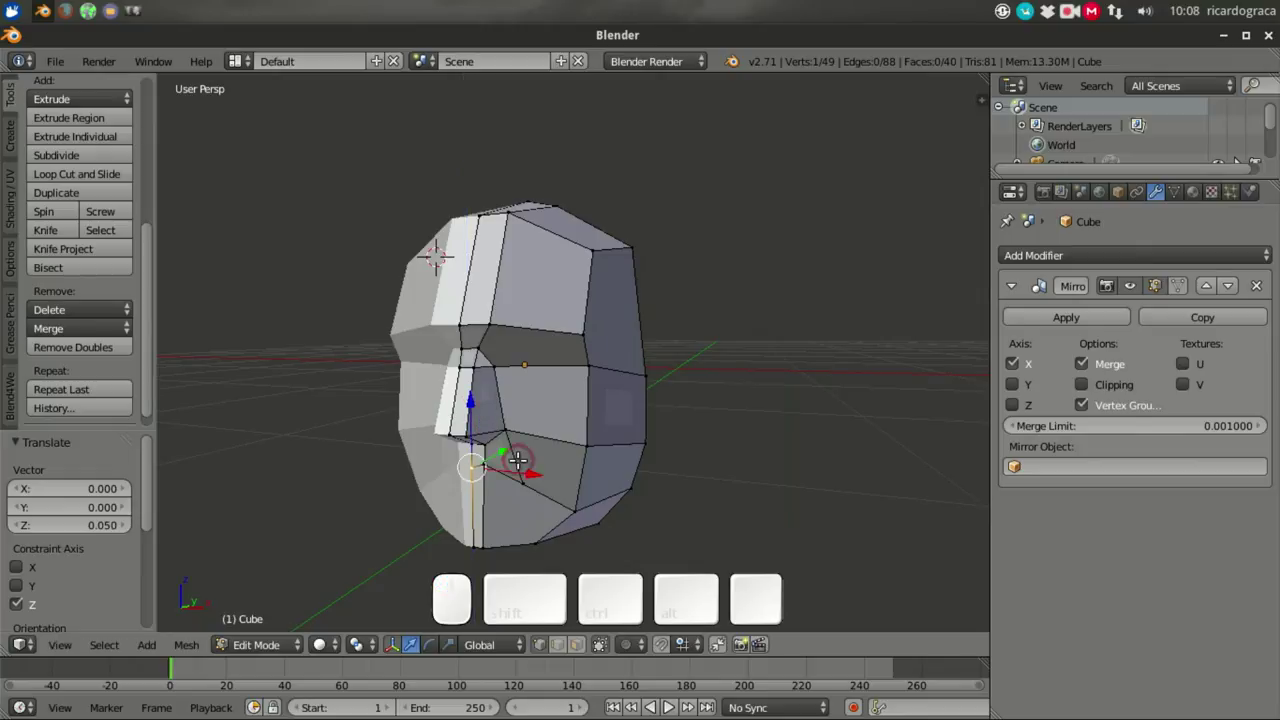
{"action": "key", "text": "a"}
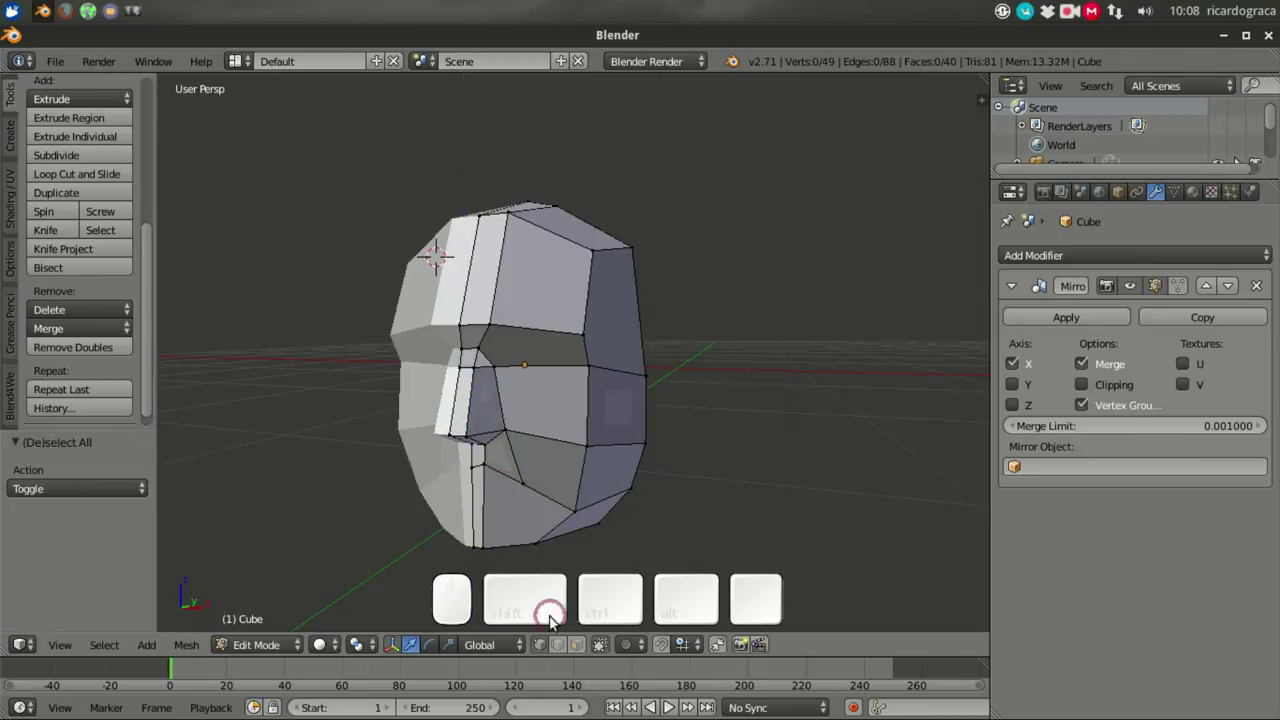
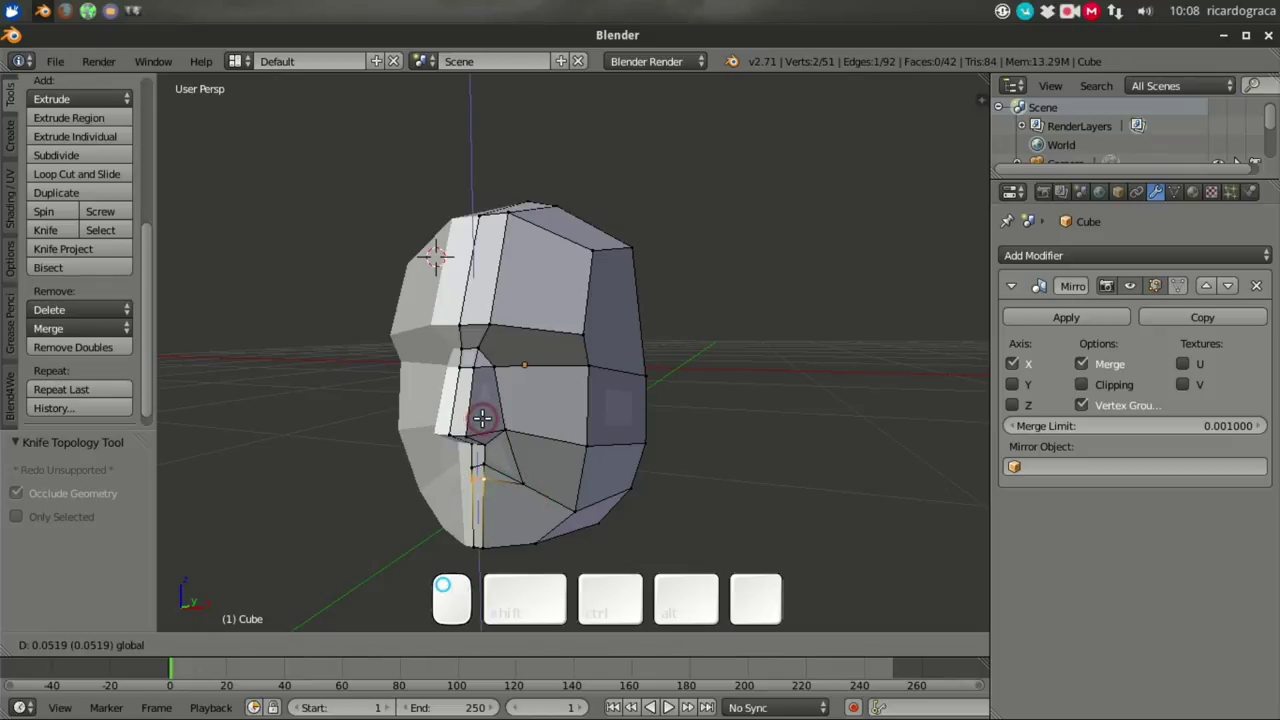
Step: Knife-cut mouth edges below the nose to 42 faces and nudge a lip vertex about 0.05
{"action": "key", "text": "a"}
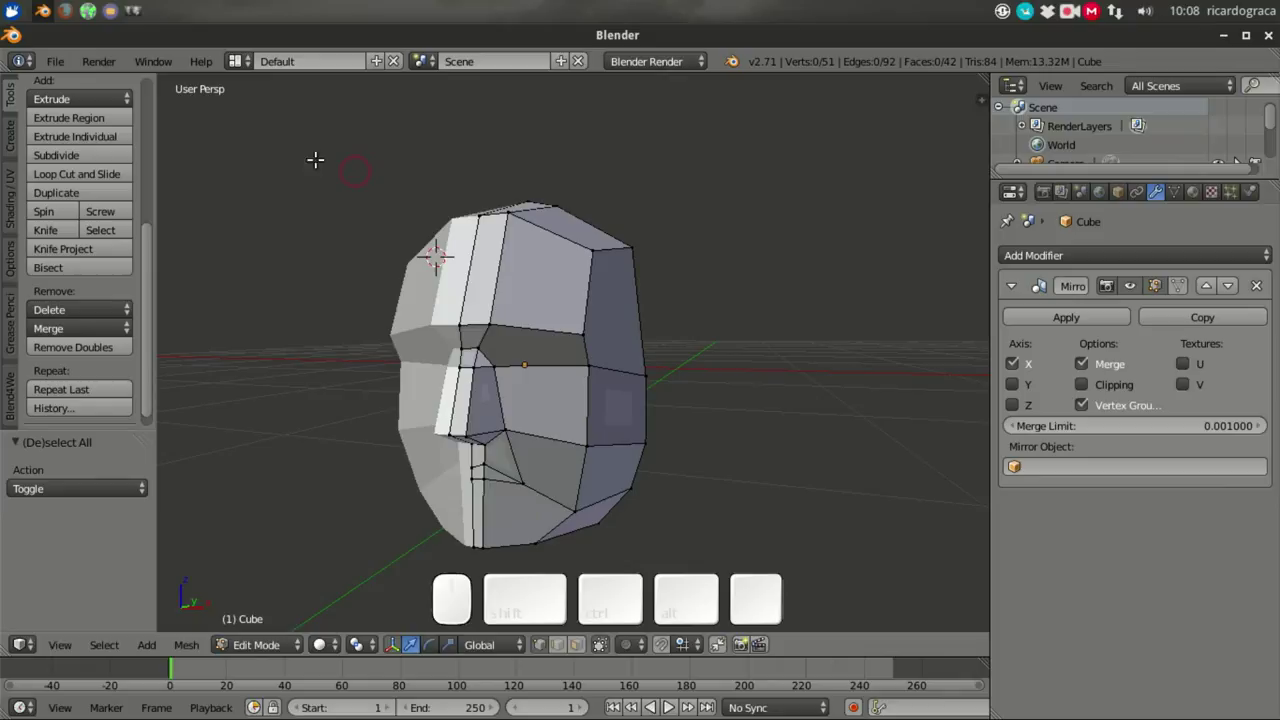
{"action": "left_click", "coordinate": [145, 15]}
{"action": "key", "text": "space"}
{"action": "key", "text": "space"}
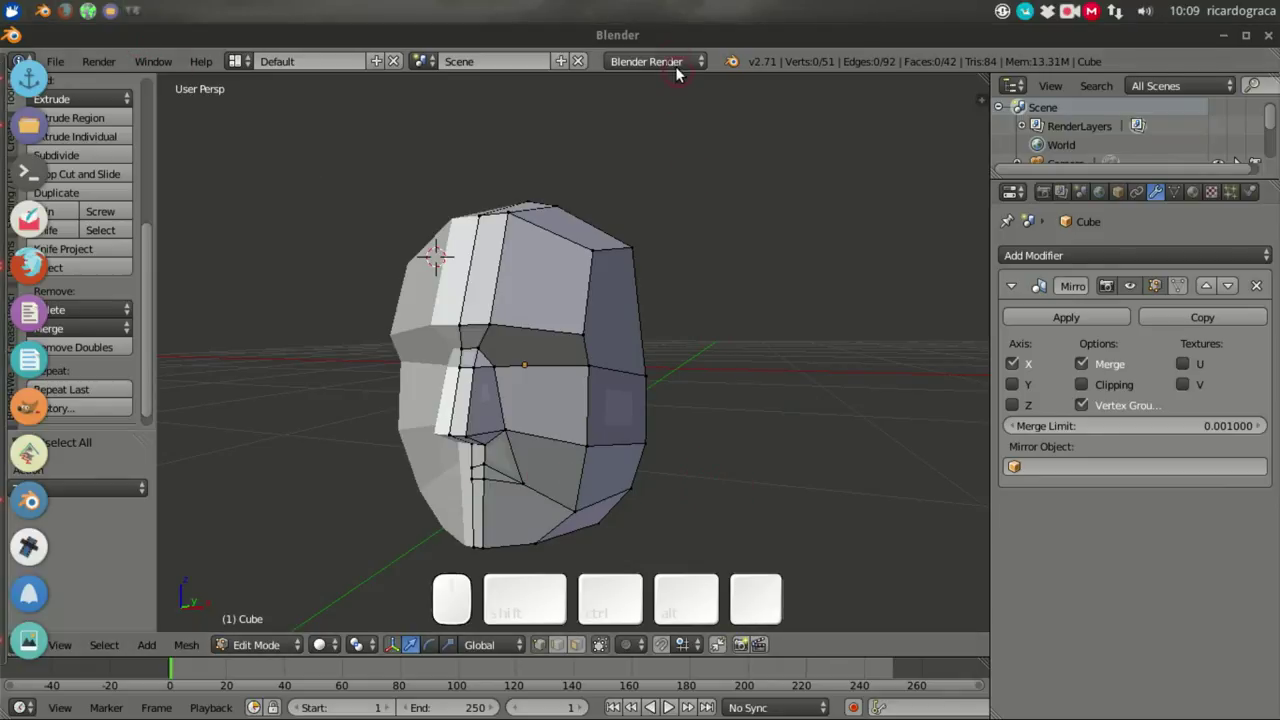
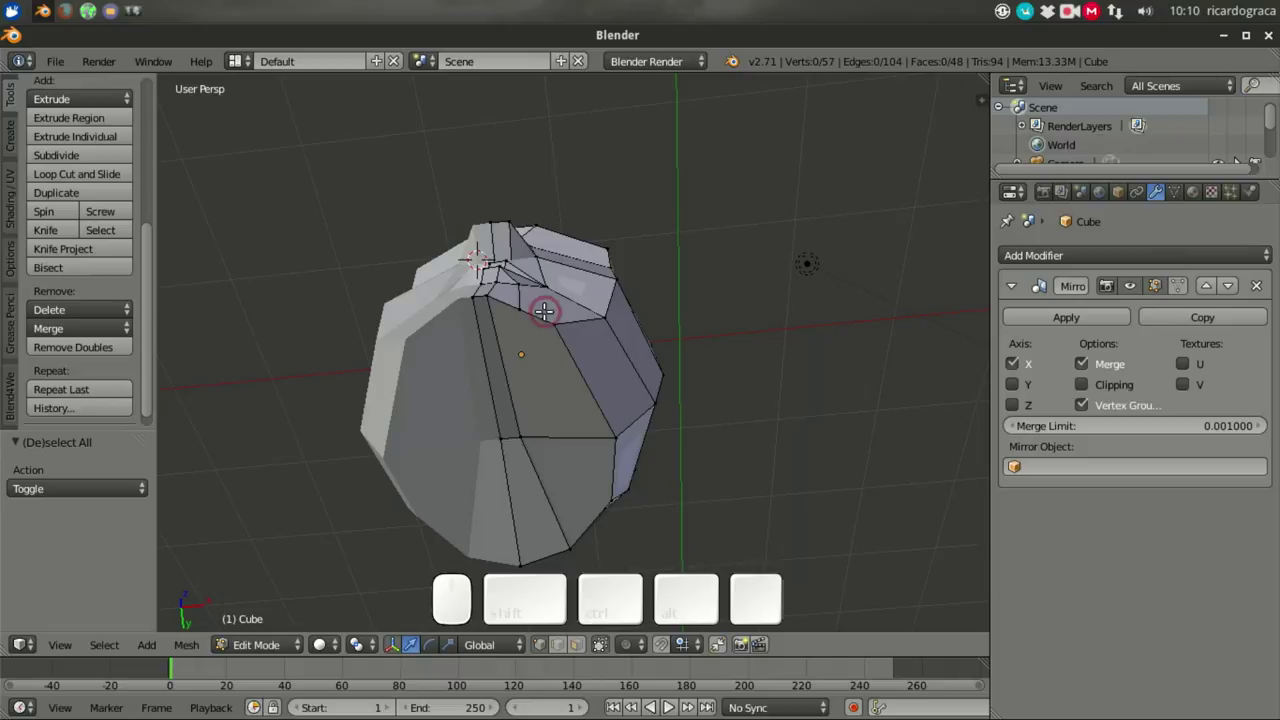
Step: Pull the top-of-head vertex backward and nudge mouth and upper vertices along X, Z and Y
{"action": "right_click", "coordinate": [500, 285]}
{"action": "left_click_drag", "start_coordinate": [534, 361], "coordinate": [557, 317]}
{"action": "middle_click", "coordinate": [582, 303]}
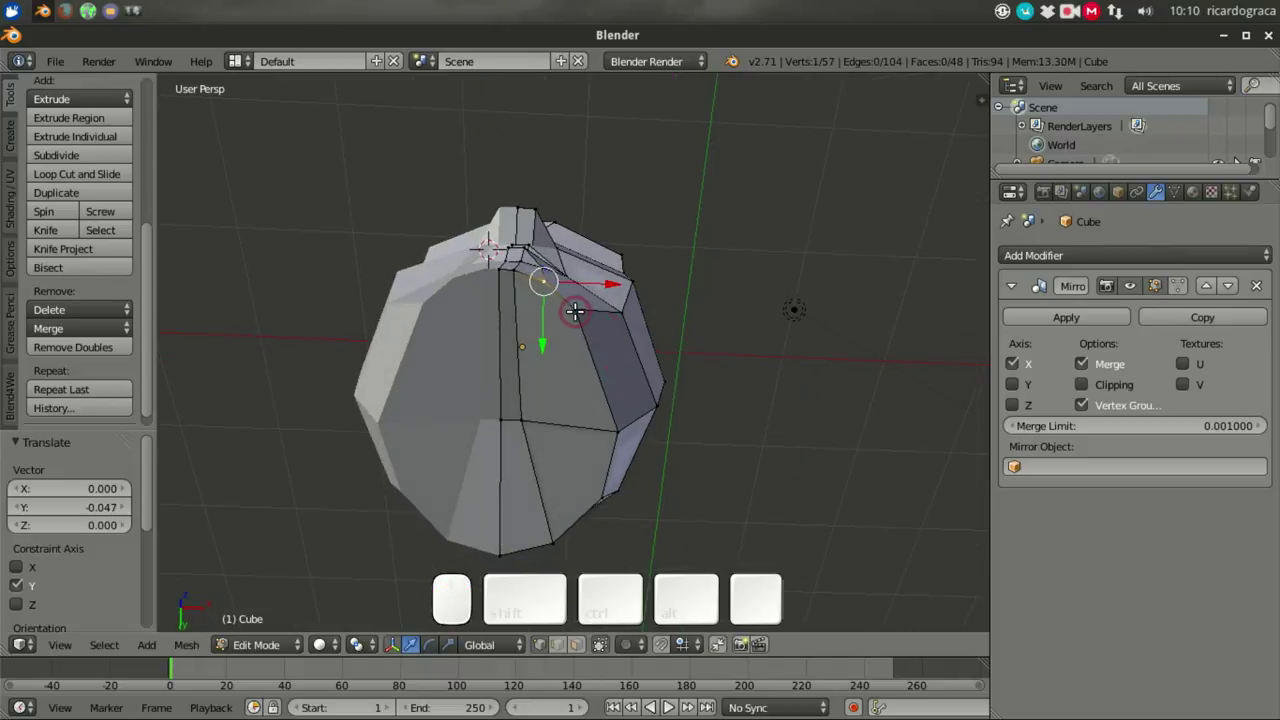
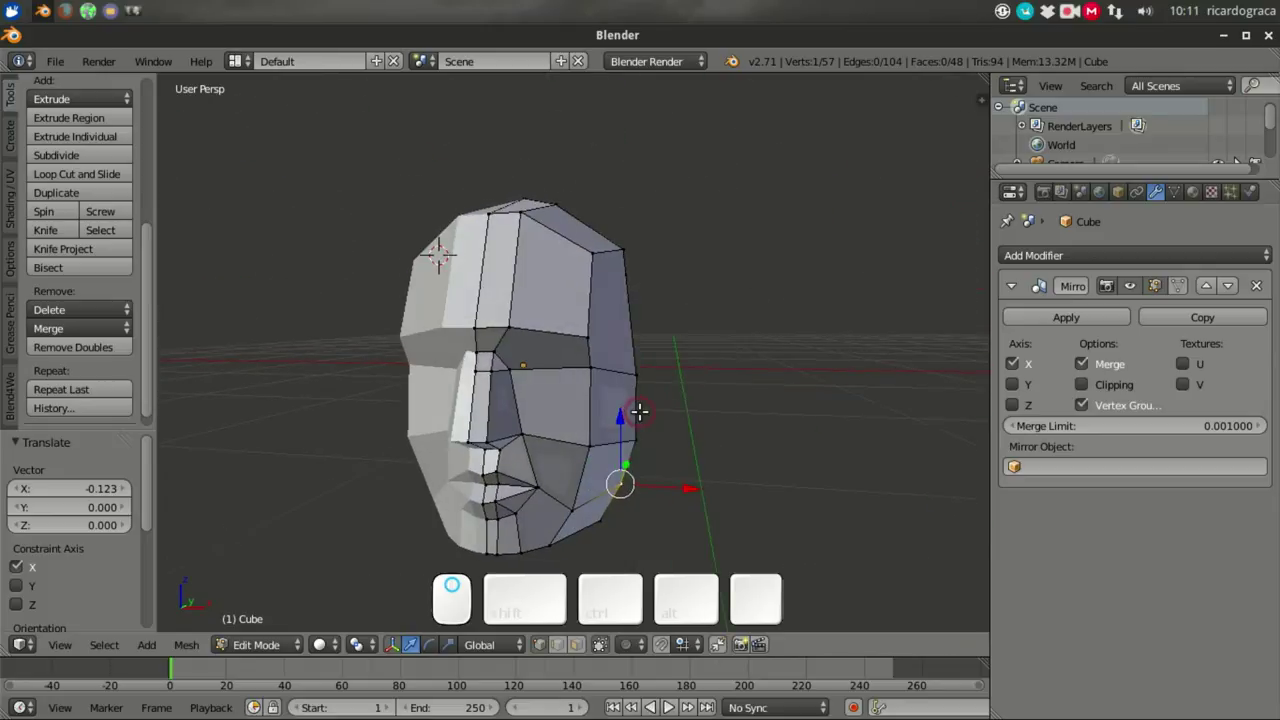
Step: Move the two eye-level side vertices about 0.053 outward along X to widen the head
{"action": "right_click", "coordinate": [599, 331]}
{"action": "right_click", "coordinate": [623, 323]}
{"action": "left_click_drag", "start_coordinate": [673, 322], "coordinate": [672, 301]}
{"action": "left_click_drag", "start_coordinate": [683, 297], "coordinate": [687, 297]}
{"action": "left_click", "coordinate": [687, 297]}
{"action": "scroll", "scroll_direction": "down", "scroll_amount": 3}
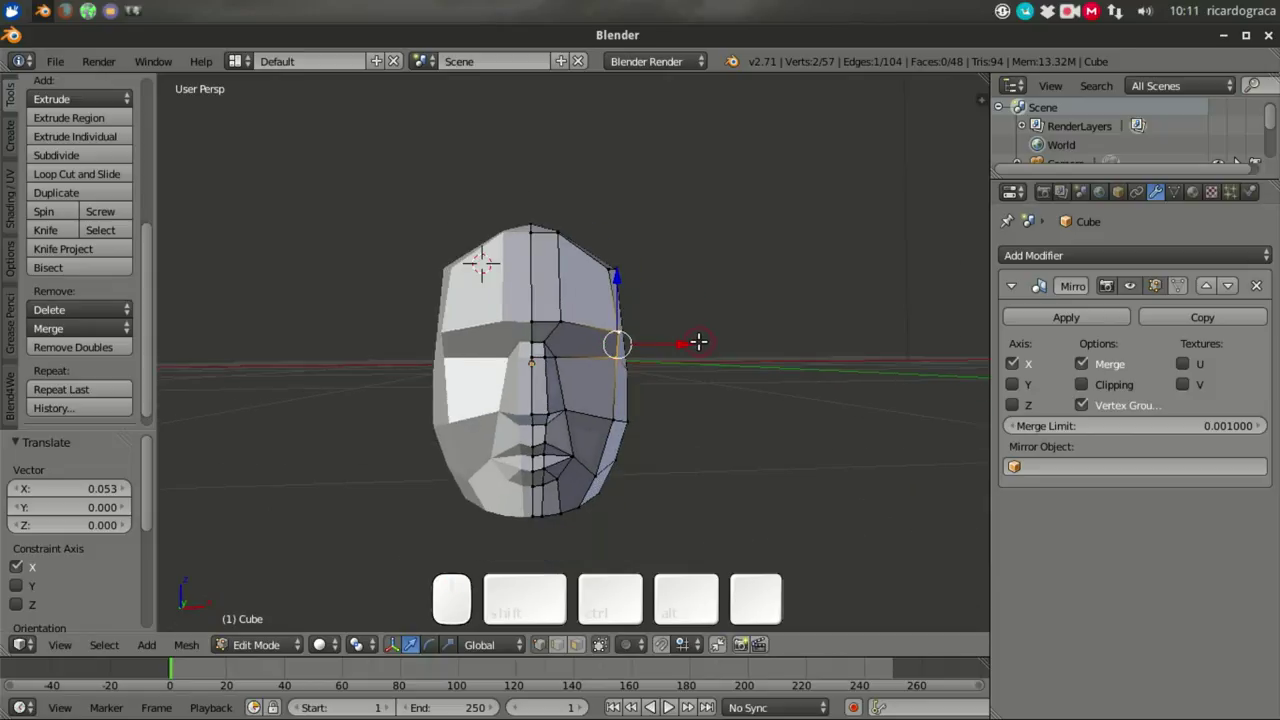